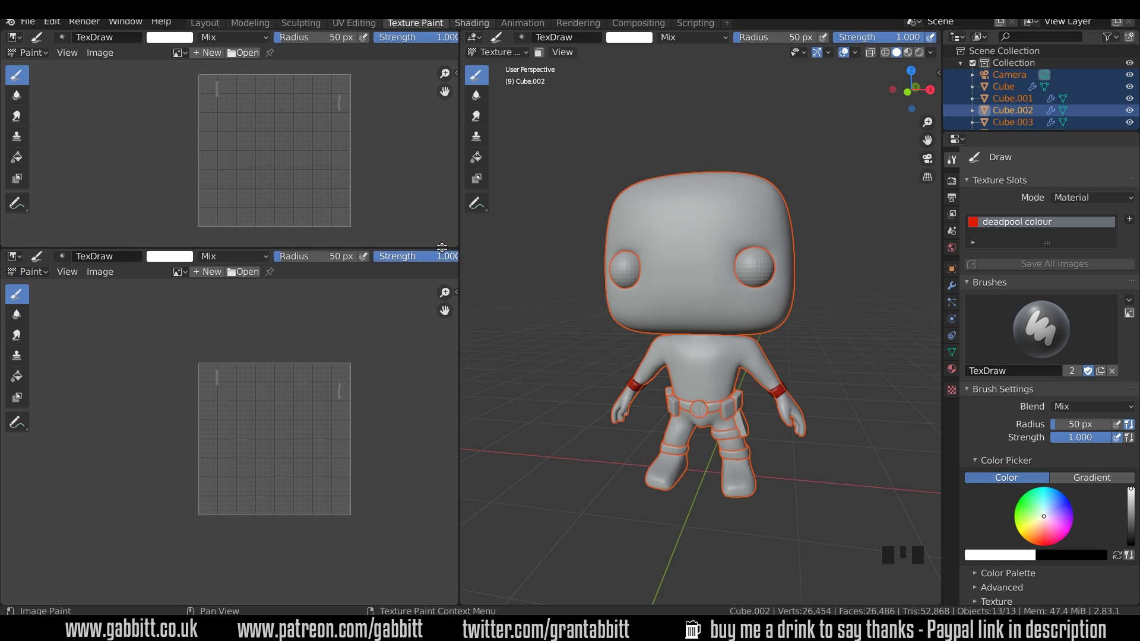
Step: Show the shader nodes with the 'deadpool colour' image texture and rename the material to 'deadpool'
drag(442, 242, 288, 140)
key(n)
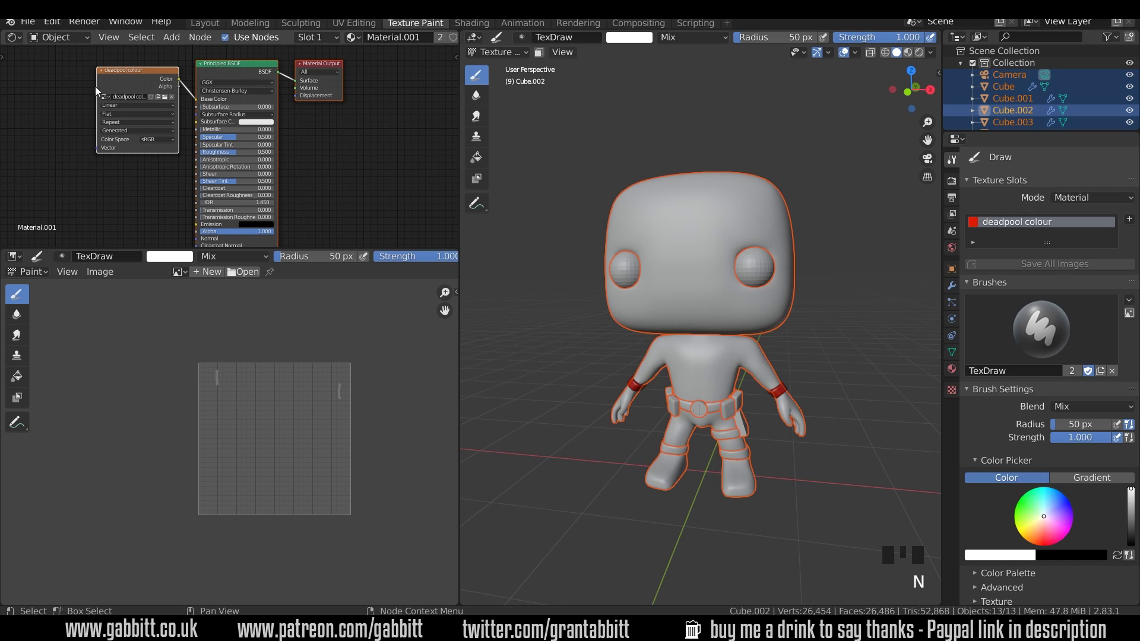
drag(118, 92, 424, 146)
key(o)
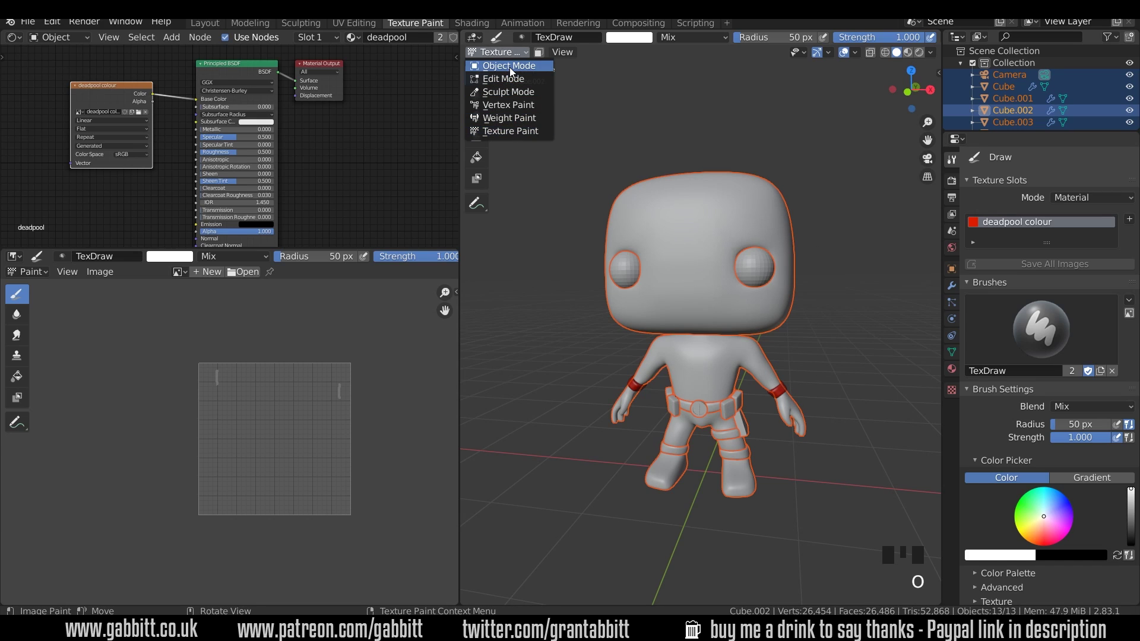
Step: In Object Mode, link the red deadpool material to all selected figure parts via Ctrl+L
drag(514, 72, 812, 241)
key(ctrl+l)
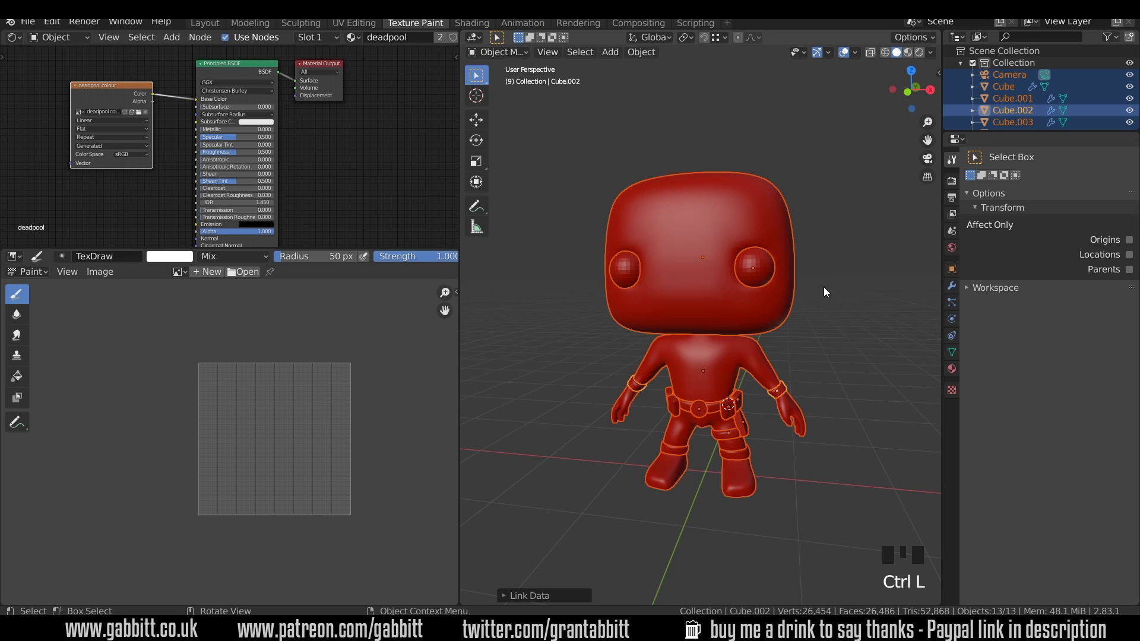
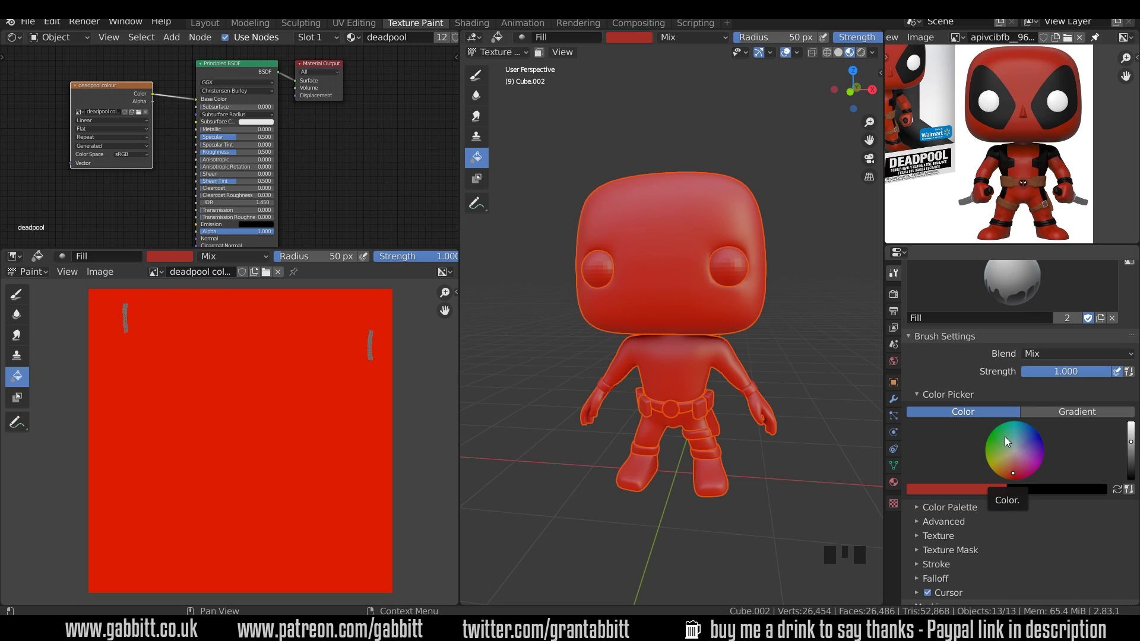
Step: Pick a darker red in the colour picker and flood-fill the whole suit texture with it
drag(314, 387, 1019, 468)
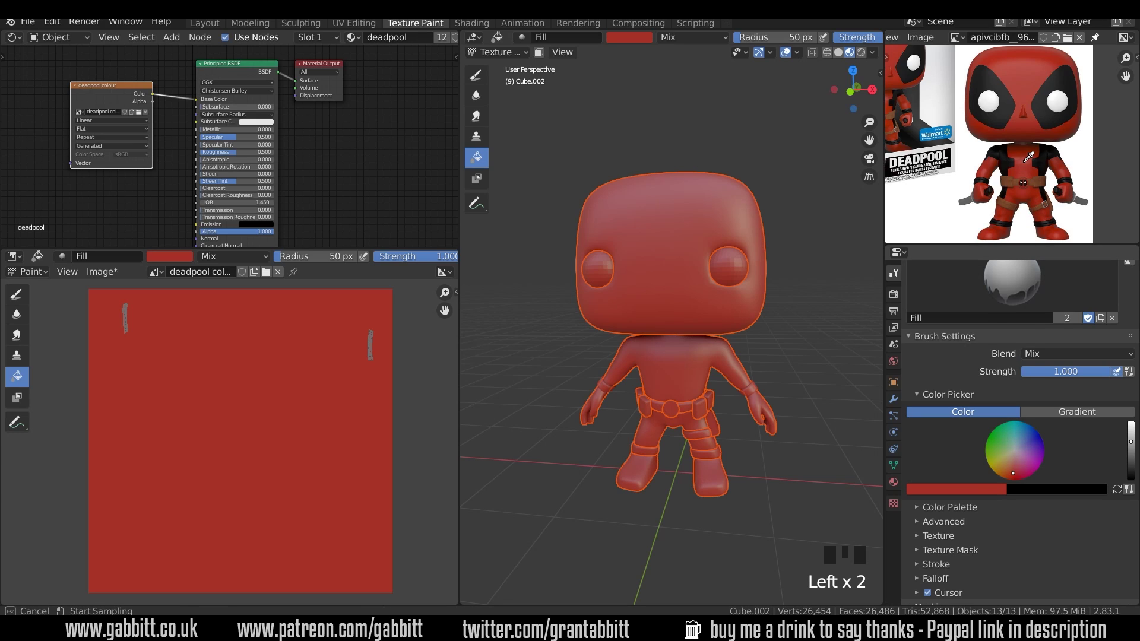
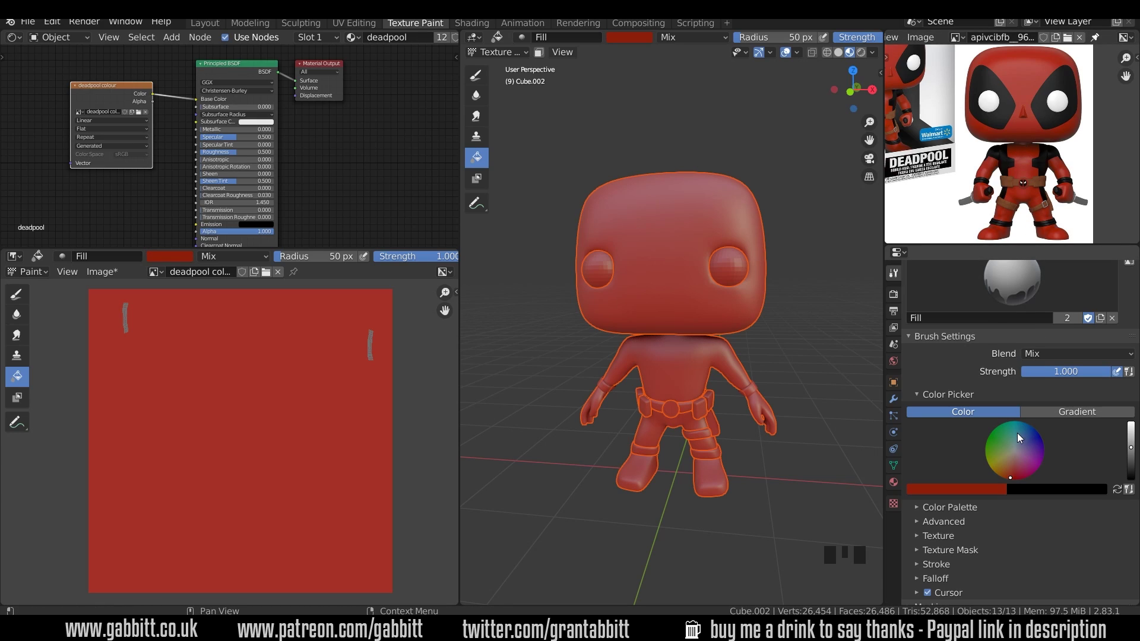
scroll(up, 3)
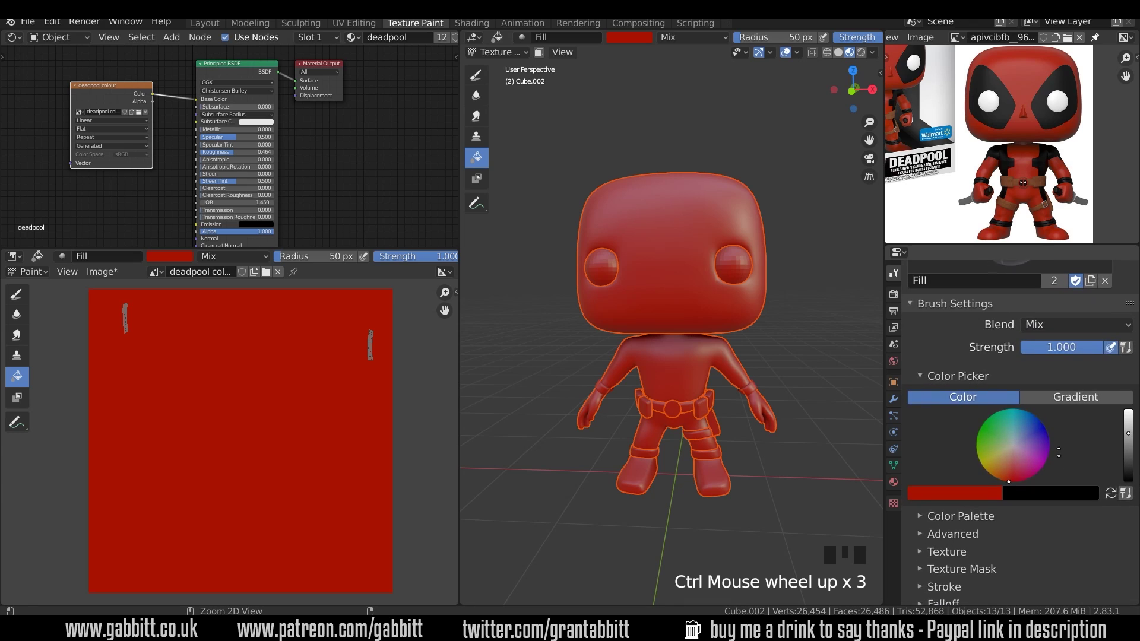
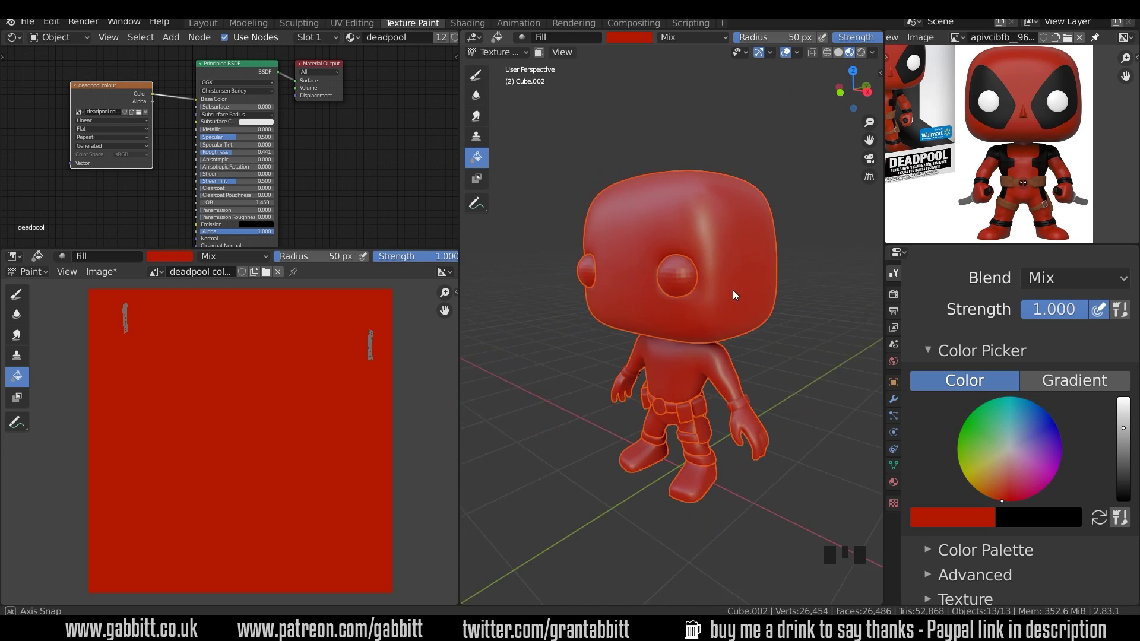
drag(631, 272, 1130, 363)
drag(1129, 364, 944, 565)
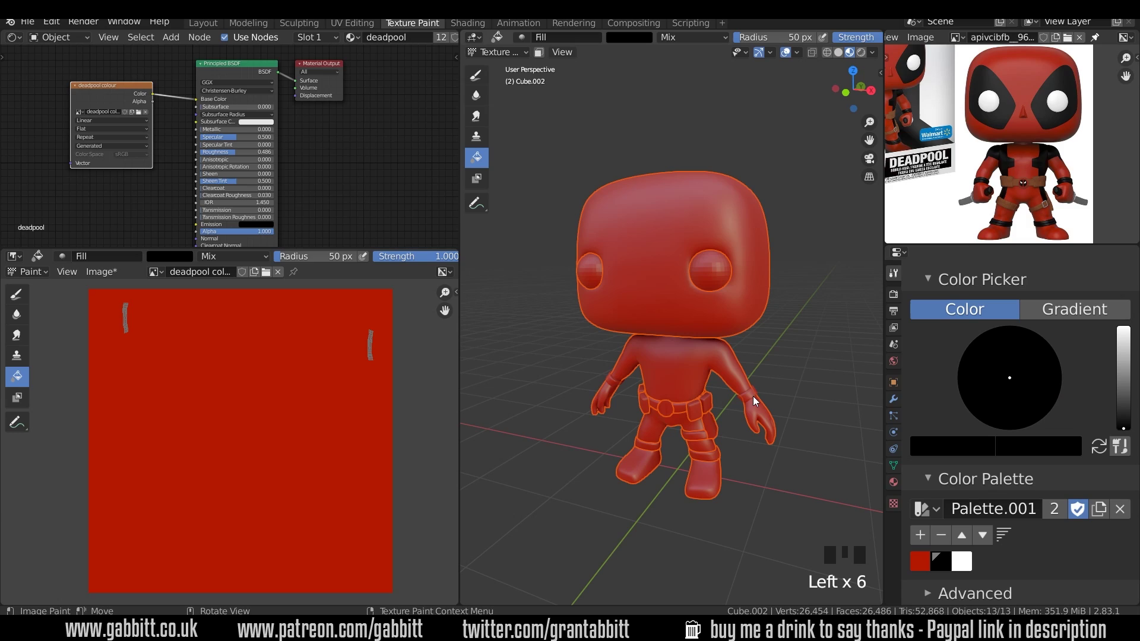
Step: Fill the wristbands, leg bands and another small piece black with the Fill brush
drag(753, 400, 735, 461)
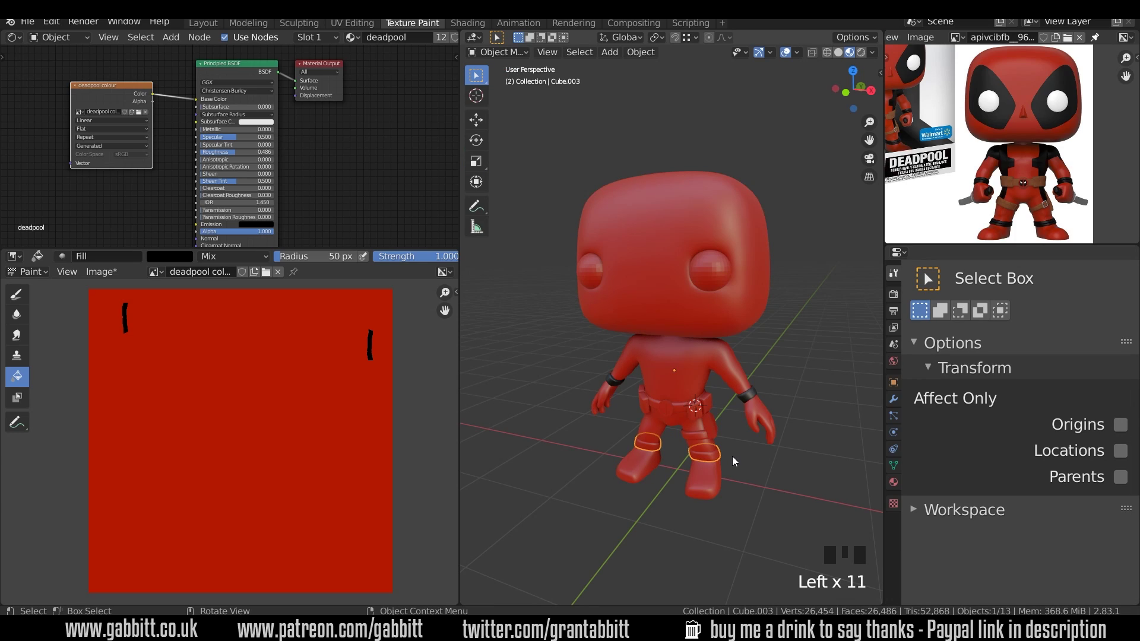
drag(509, 134, 676, 416)
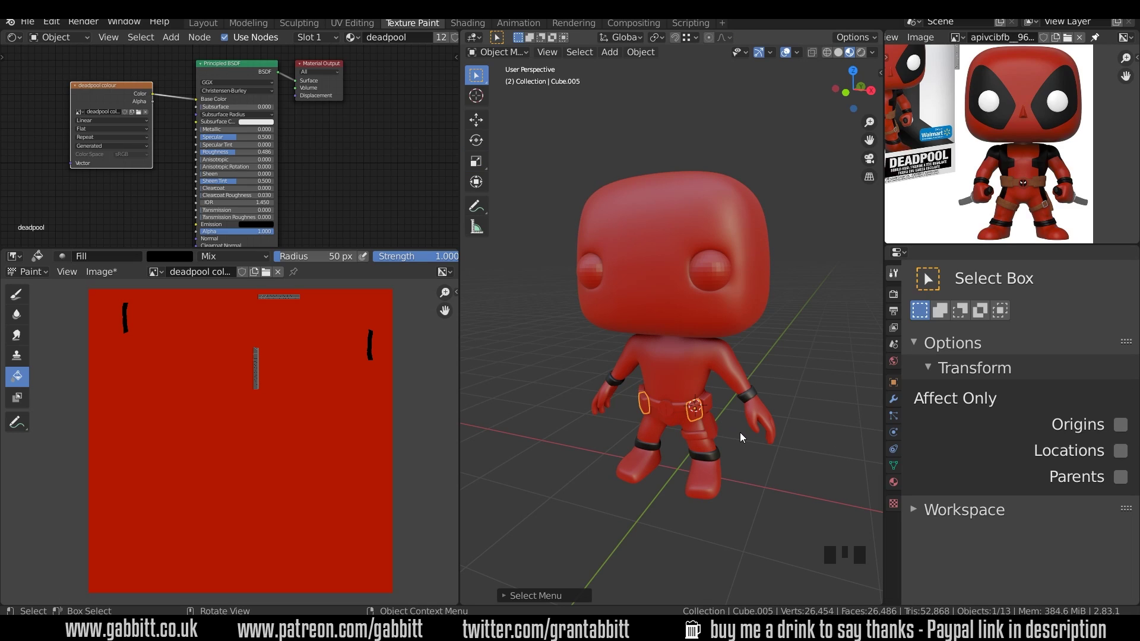
drag(723, 441, 750, 444)
scroll(up, 3)
drag(753, 444, 743, 347)
scroll(down, 3)
drag(509, 131, 575, 172)
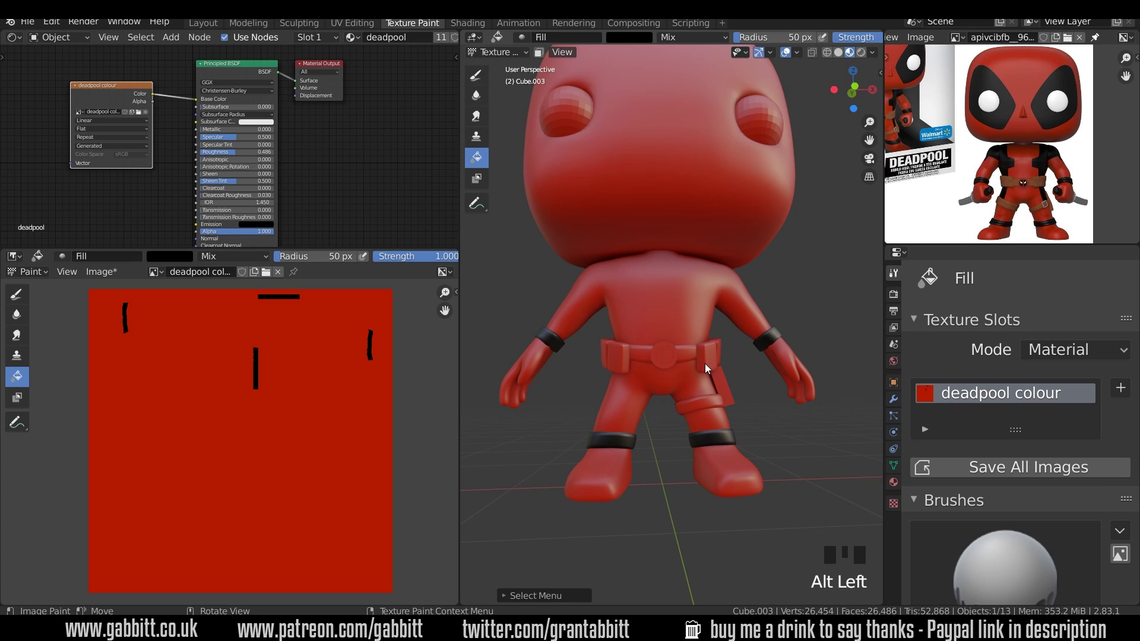
Step: Pick the belt among overlapping pieces and fill the belt pouches black
drag(720, 442, 697, 436)
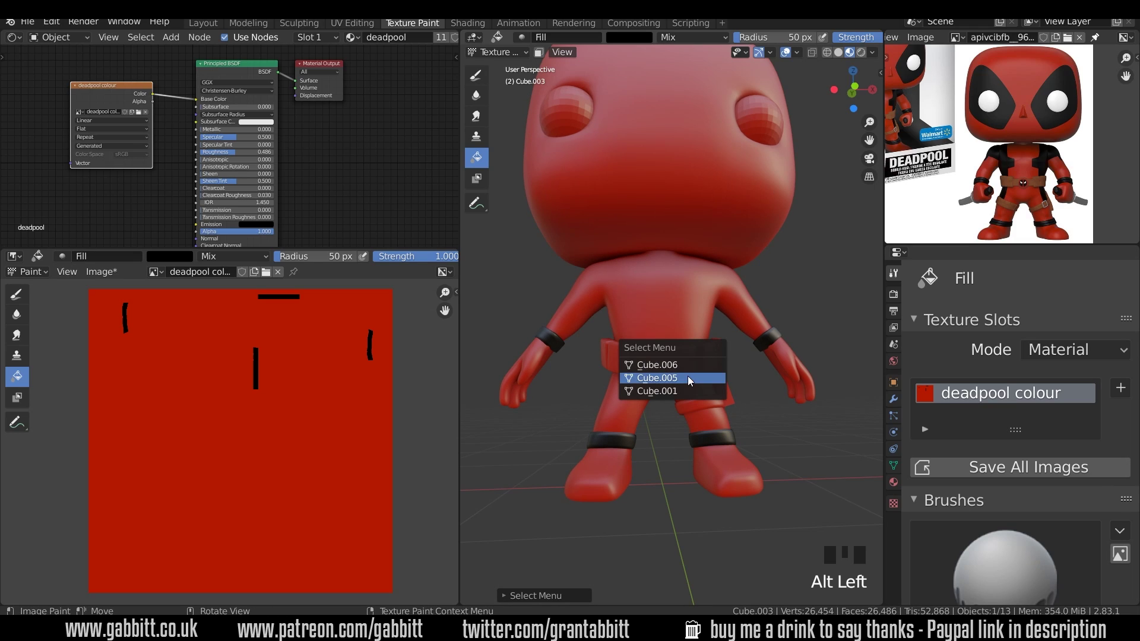
click(691, 382)
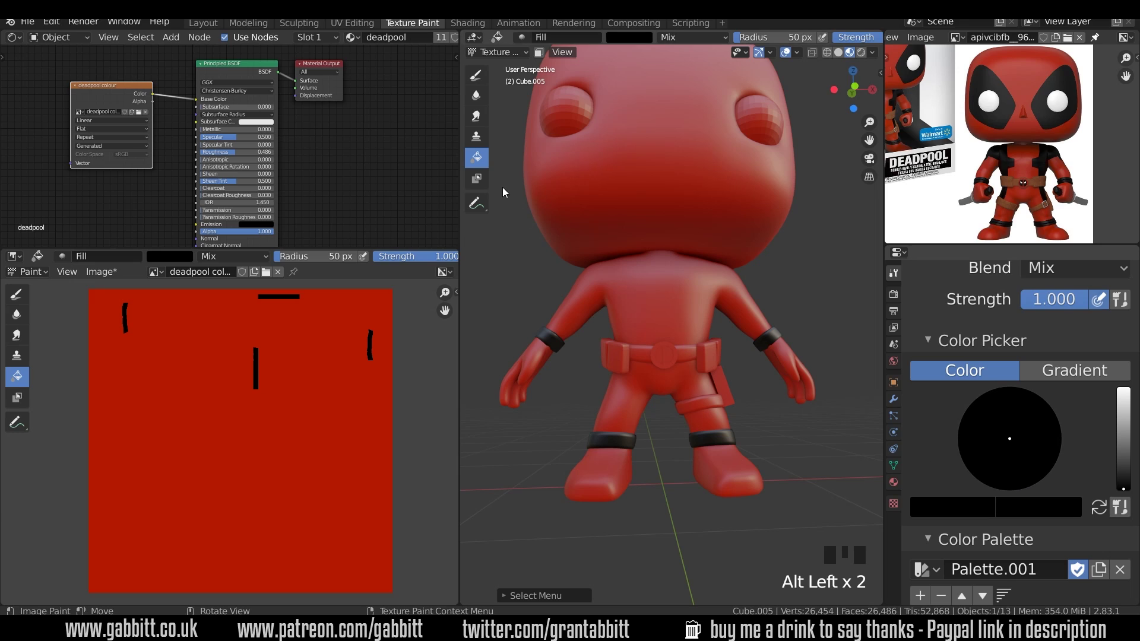
drag(714, 359, 792, 414)
drag(792, 414, 714, 357)
click(715, 356)
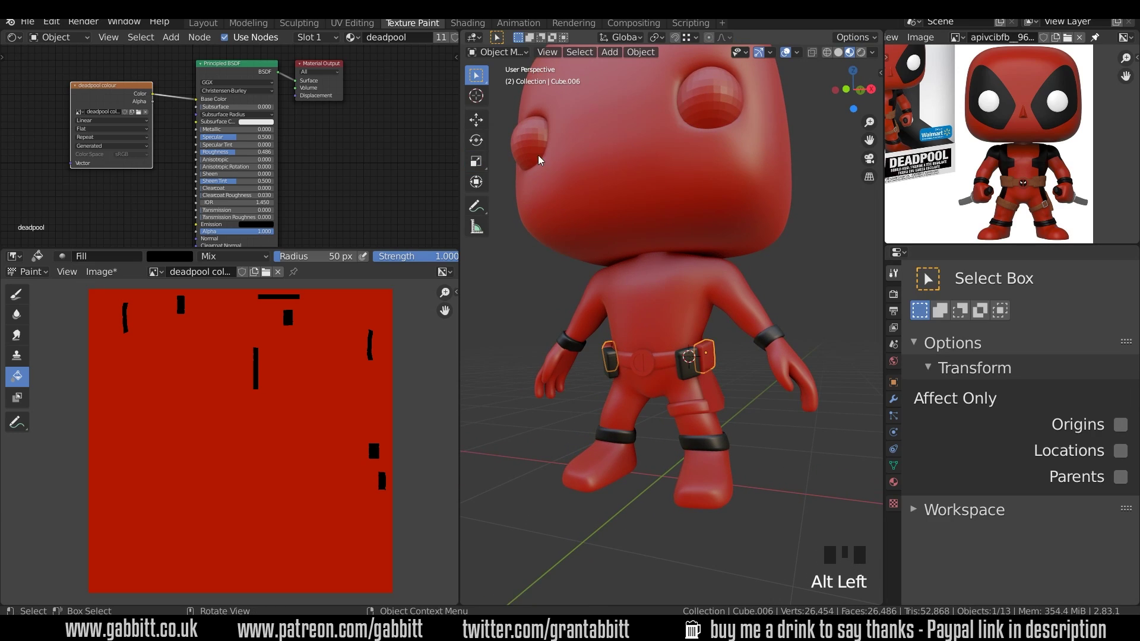
drag(507, 134, 769, 377)
drag(768, 376, 744, 116)
click(744, 116)
Step: Switch the paint colour to white and fill the round eye pieces white
drag(516, 137, 934, 545)
drag(768, 120, 789, 165)
drag(789, 165, 582, 79)
drag(582, 79, 722, 111)
drag(723, 111, 518, 132)
drag(518, 133, 734, 210)
scroll(down, 3)
drag(739, 253, 729, 293)
scroll(up, 3)
click(708, 228)
drag(736, 243, 1022, 356)
click(1022, 356)
click(1031, 314)
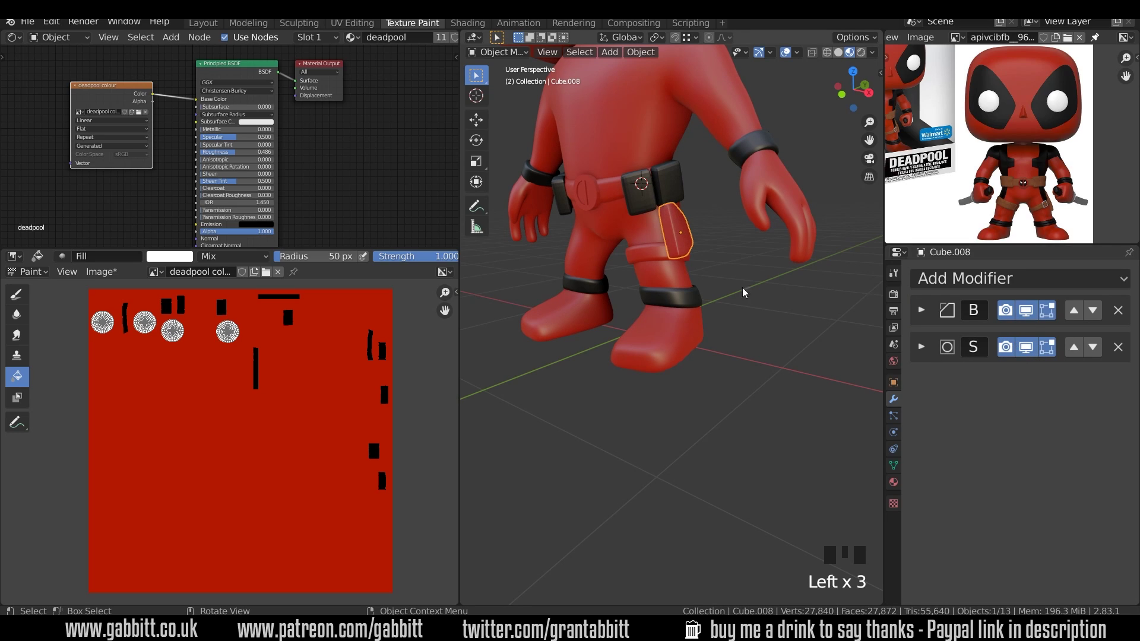
Step: Set the colour back to black and fill the leg holster black
drag(677, 284, 521, 135)
drag(521, 135, 723, 262)
drag(723, 262, 983, 498)
scroll(down, 3)
drag(703, 243, 731, 309)
drag(730, 309, 664, 316)
scroll(up, 3)
drag(674, 201, 672, 384)
scroll(up, 3)
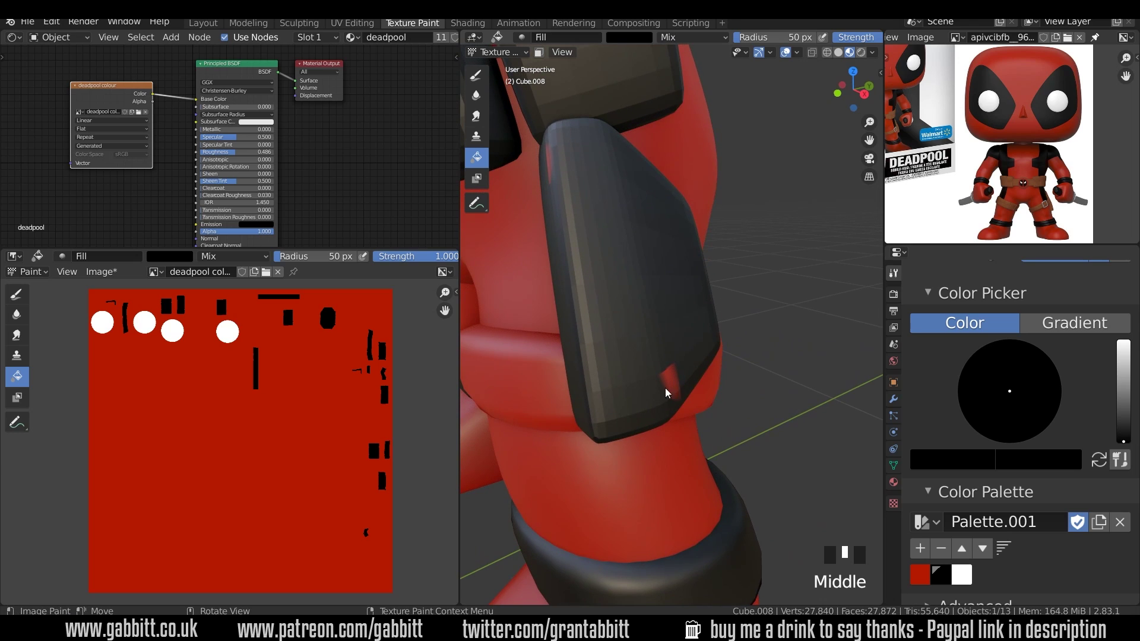
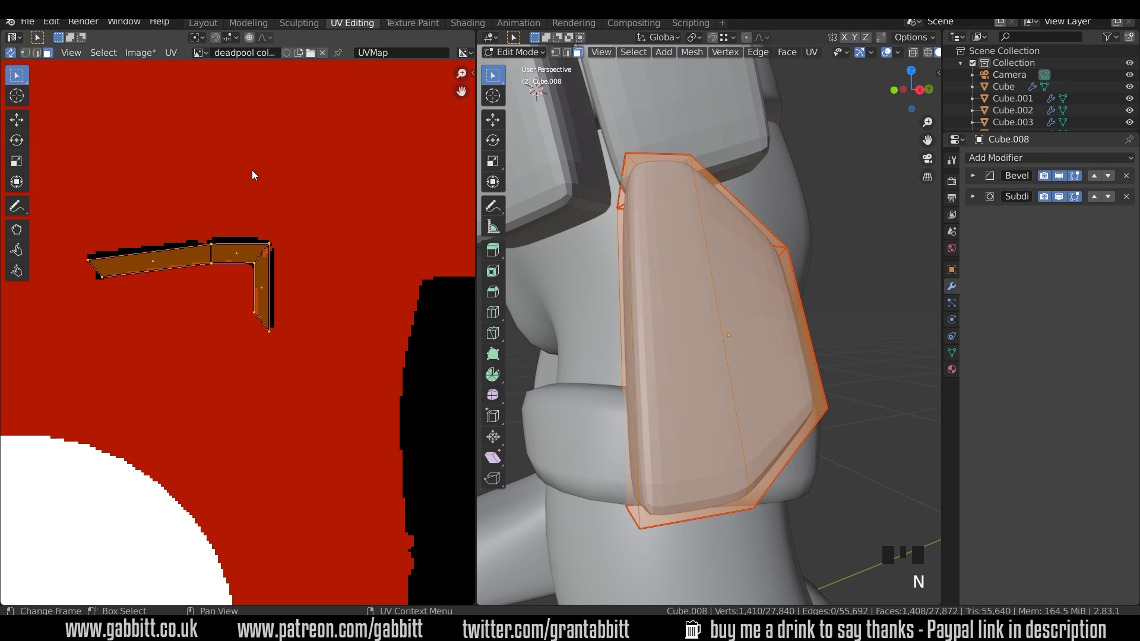
Step: Brush black over the red spot on the holster in the texture and viewport with the TexDraw brush
click(413, 24)
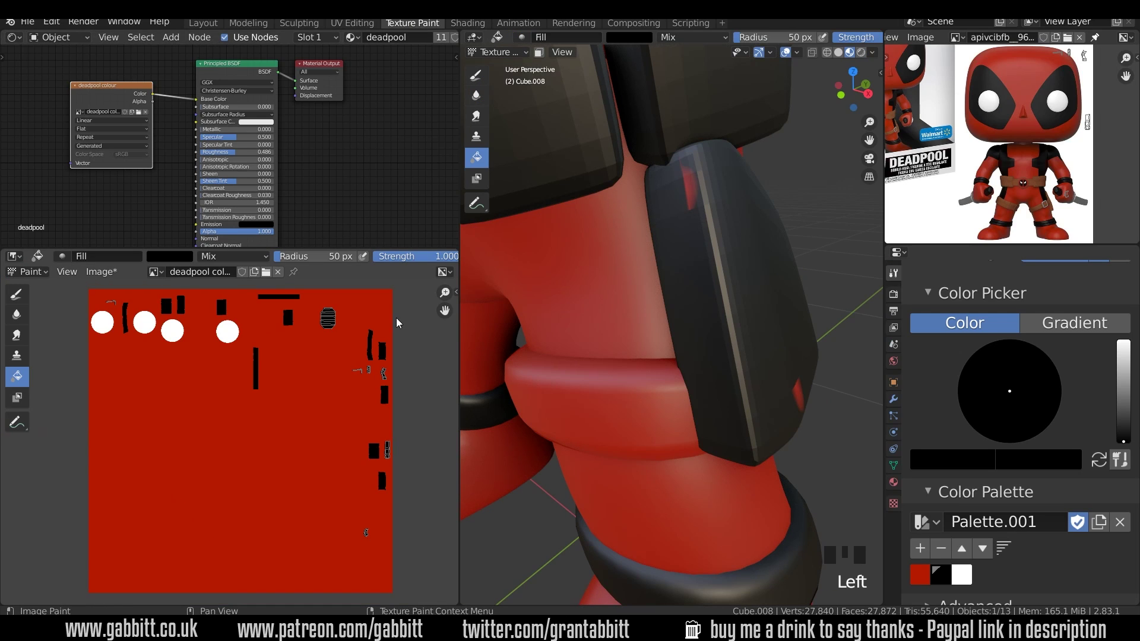
drag(19, 296, 214, 403)
key(f)
drag(266, 397, 948, 596)
drag(257, 399, 200, 356)
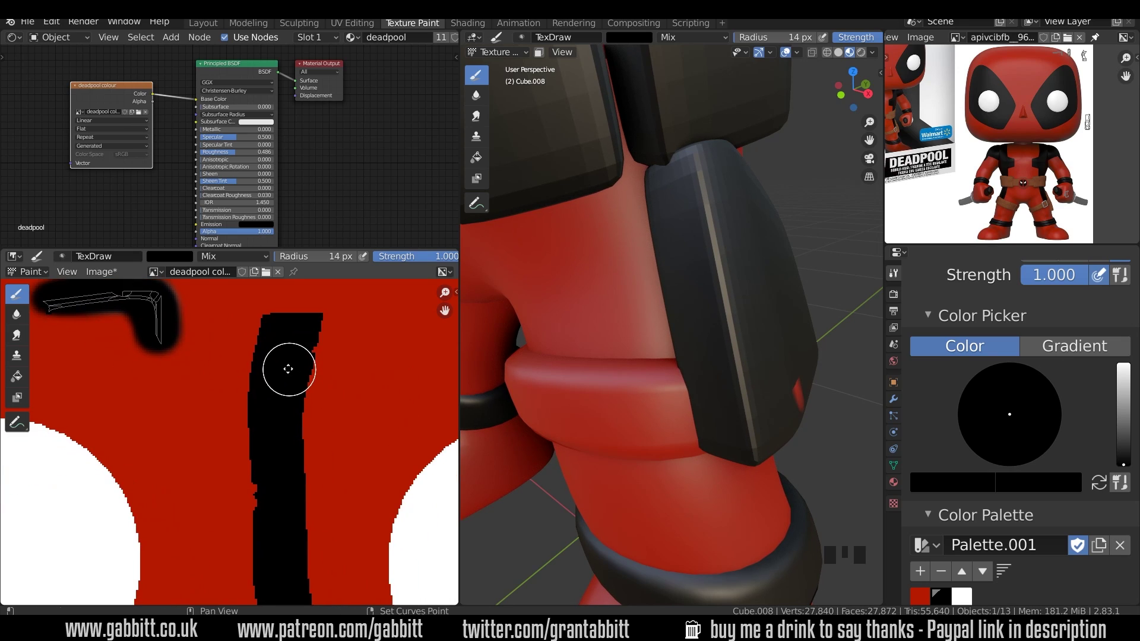
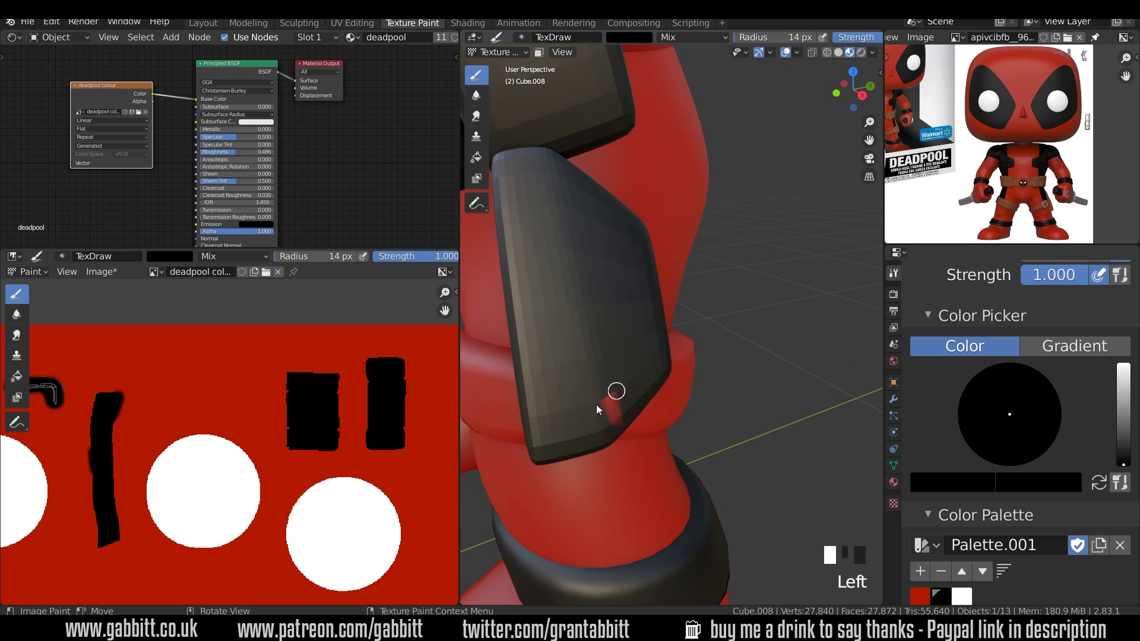
Step: Enlarge the brush and orbit to inspect the holster's lower edge for leftover red
key(f)
drag(621, 391, 634, 357)
drag(635, 358, 755, 199)
drag(755, 199, 755, 188)
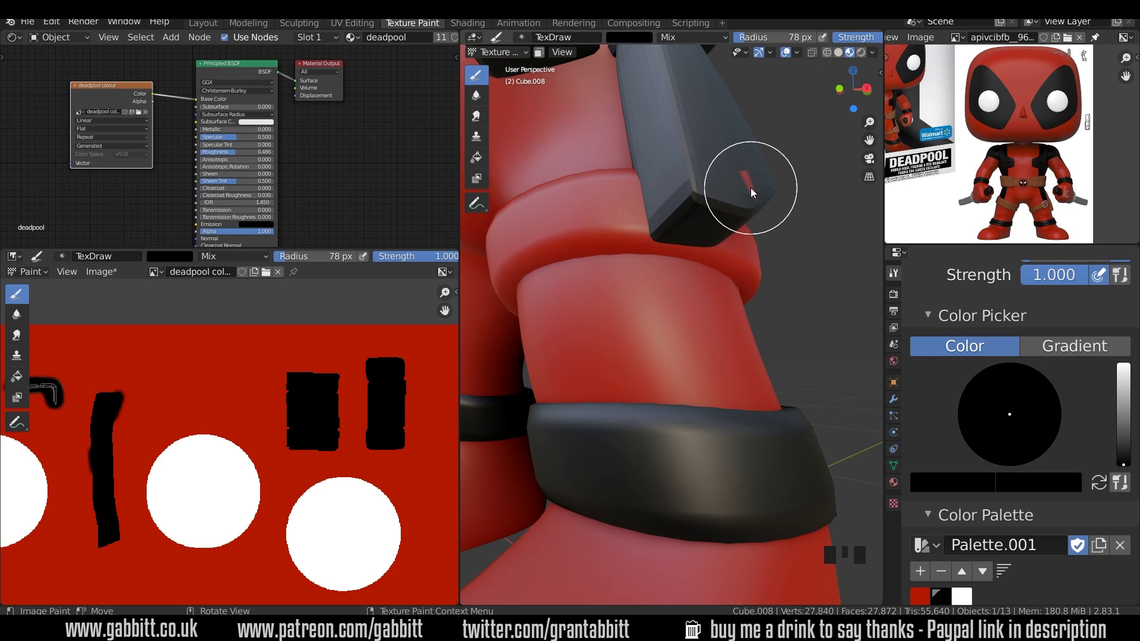
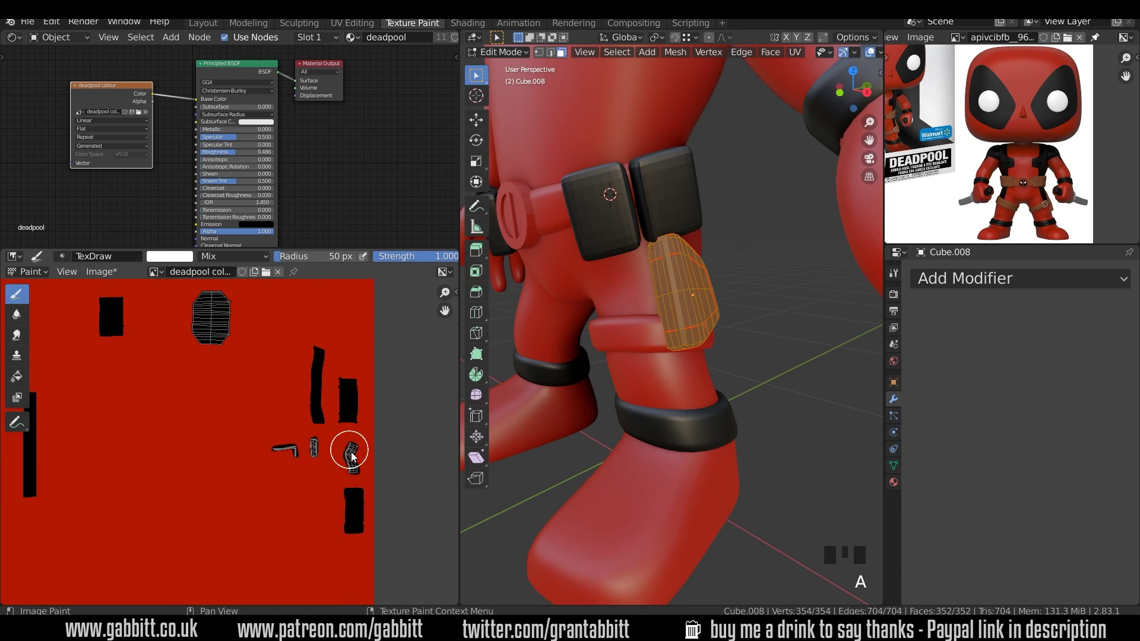
Step: Leave edit mode and select the round belt buckle cylinder on the figure
key(Tab)
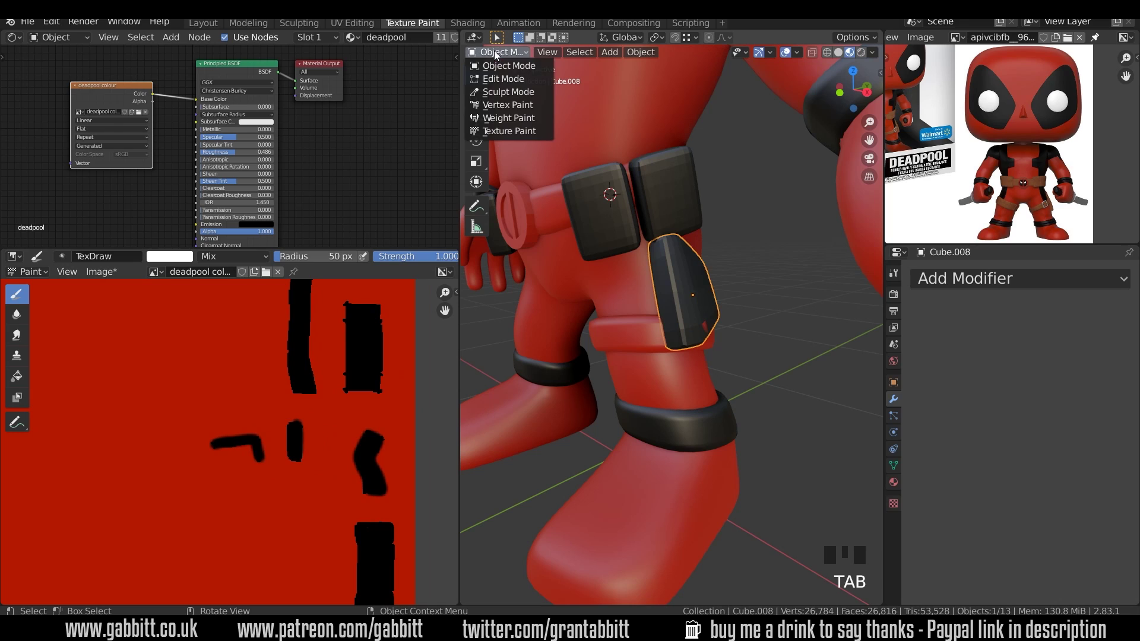
drag(507, 133, 968, 500)
scroll(down, 3)
click(693, 307)
drag(669, 285, 749, 321)
drag(749, 321, 665, 332)
click(513, 133)
Step: Switch the buckle into Texture Paint mode and choose the Fill tool
drag(658, 251, 680, 264)
scroll(down, 3)
drag(691, 272, 681, 402)
scroll(up, 3)
click(637, 305)
drag(532, 157, 706, 330)
scroll(down, 3)
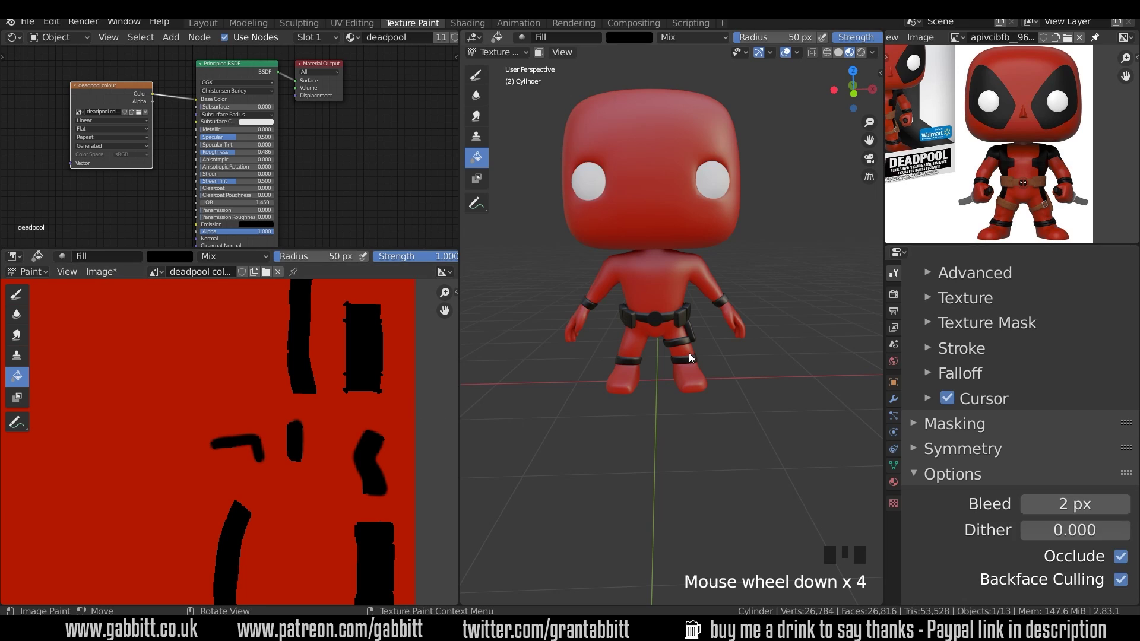
Step: Check the buckle UVs in Edit Mode, then fill the buckle's texture area black
key(Tab)
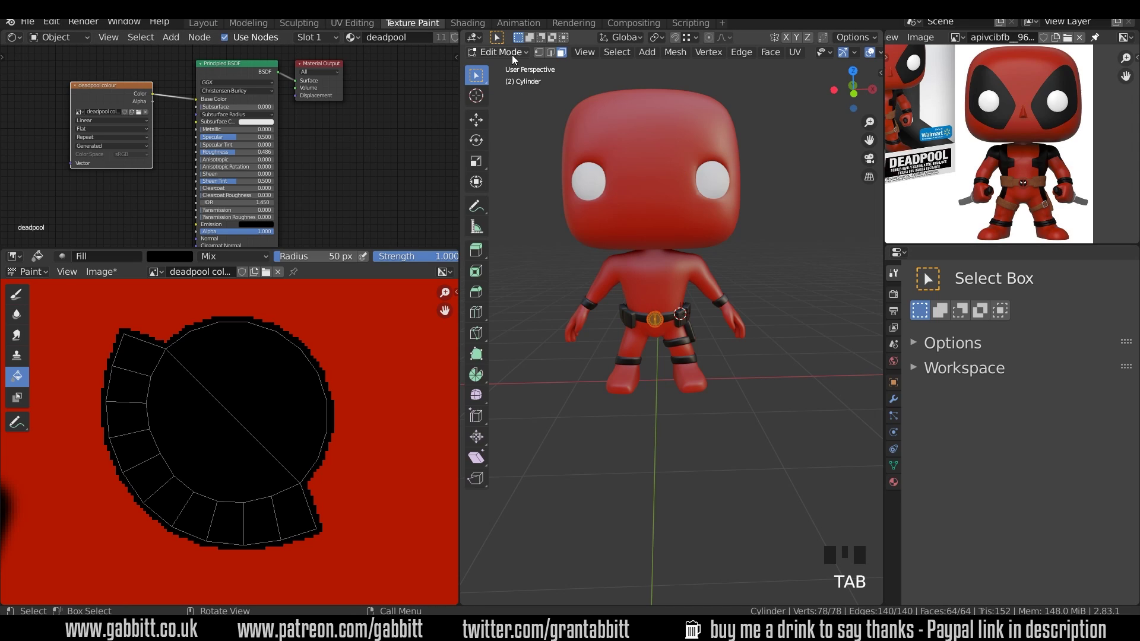
drag(527, 130, 683, 282)
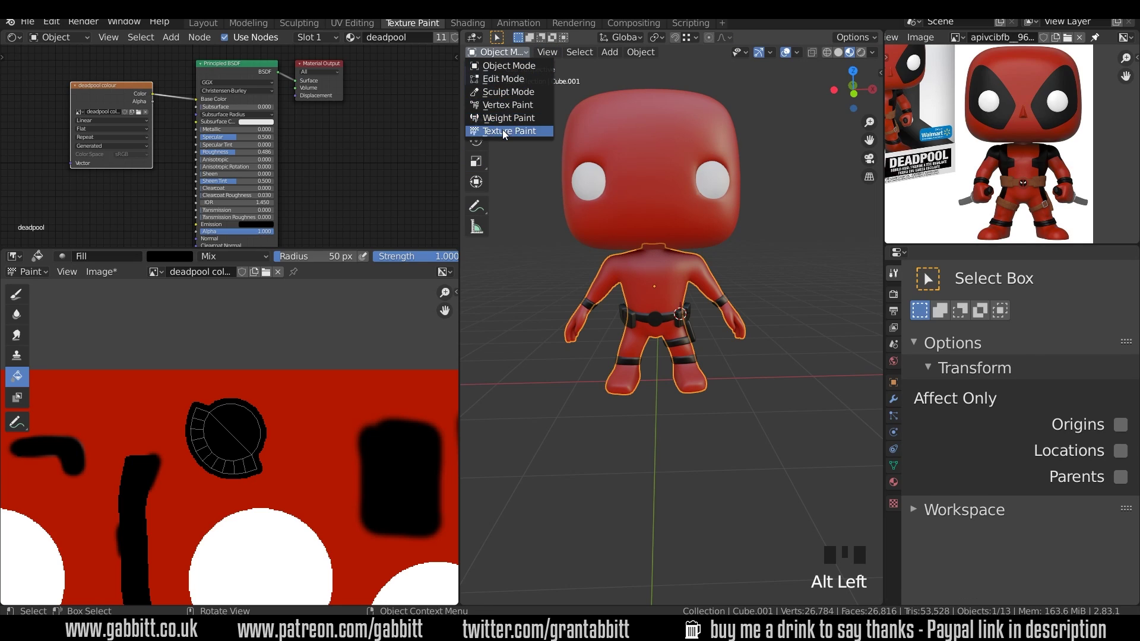
Step: Texture paint the body with a 31 px black TexDraw brush, toggling pen pressure and adjusting strength
drag(507, 134, 950, 511)
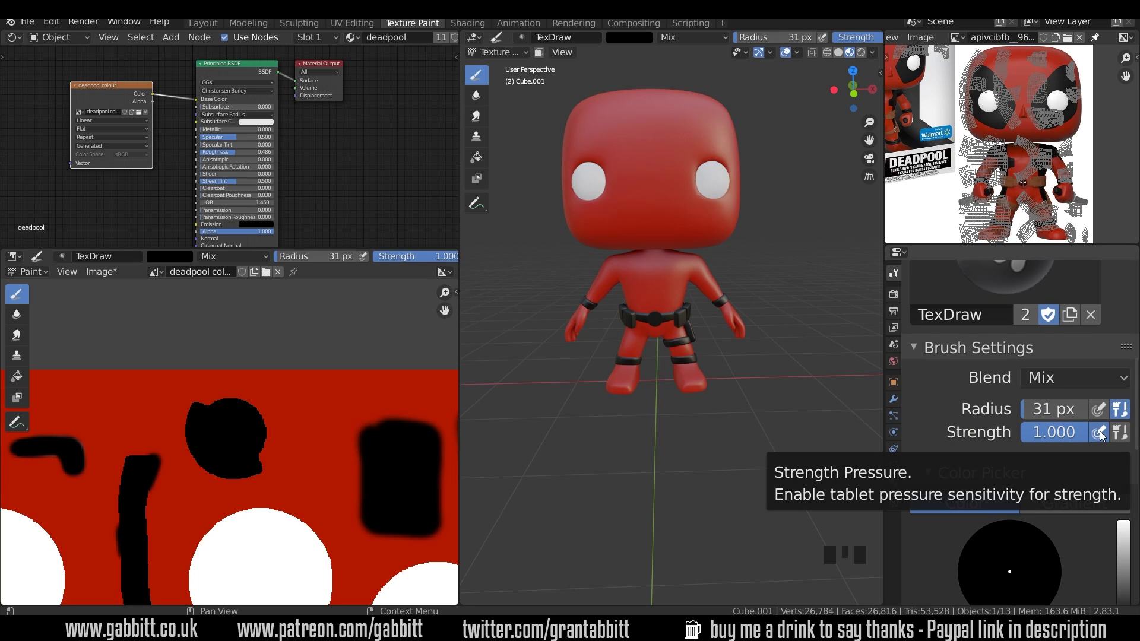
click(1105, 436)
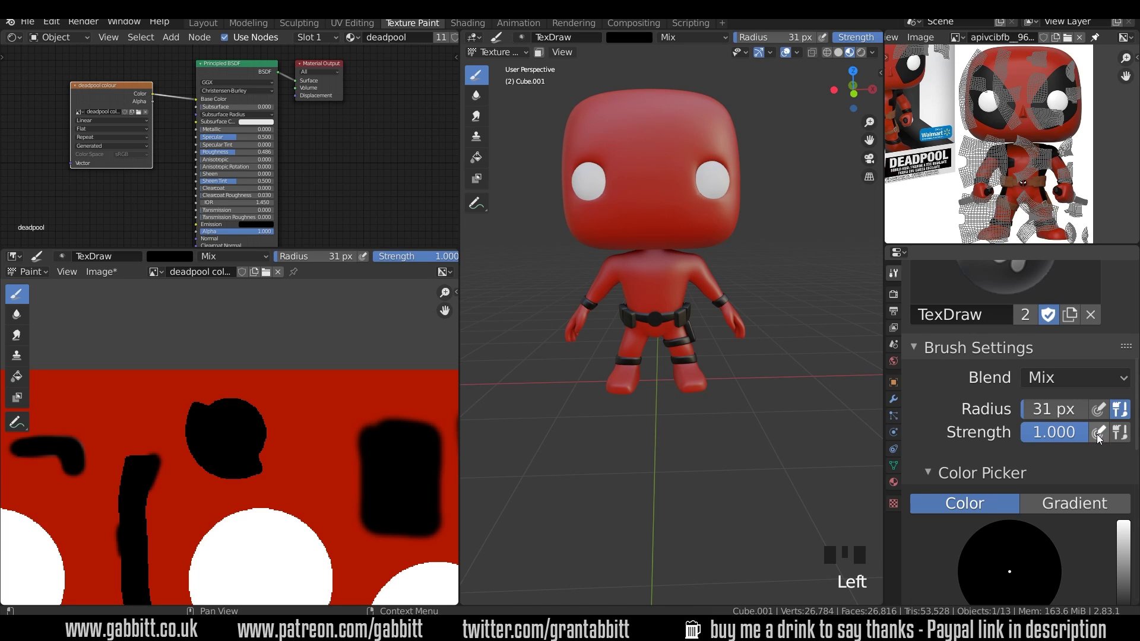
drag(645, 243, 760, 463)
key(ctrl+z)
key(ctrl+z)
key(shift+f)
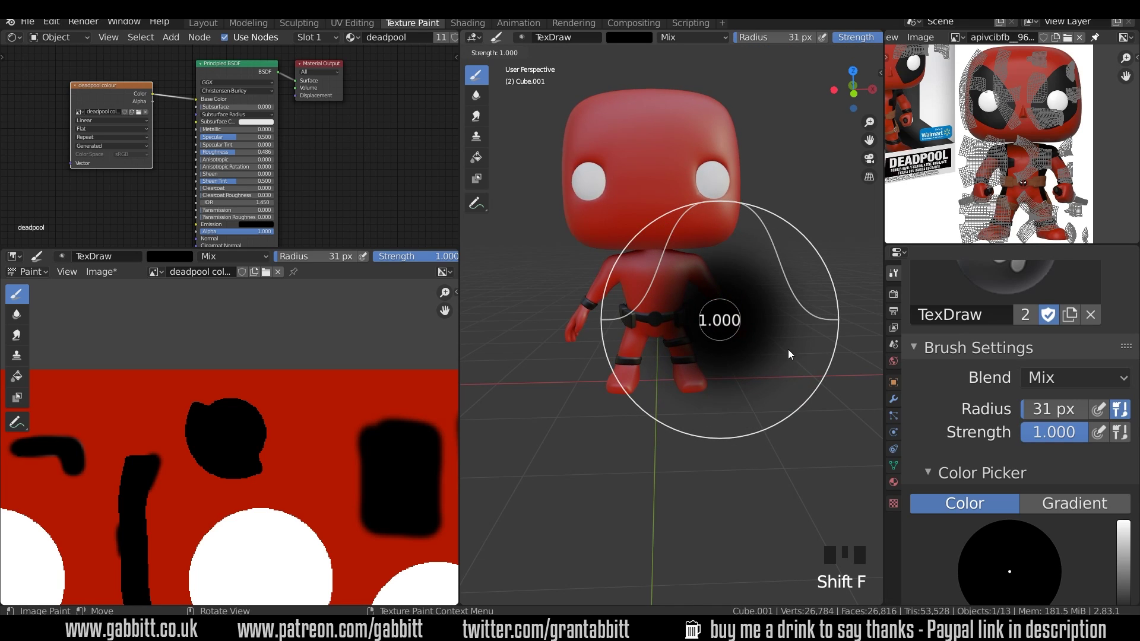
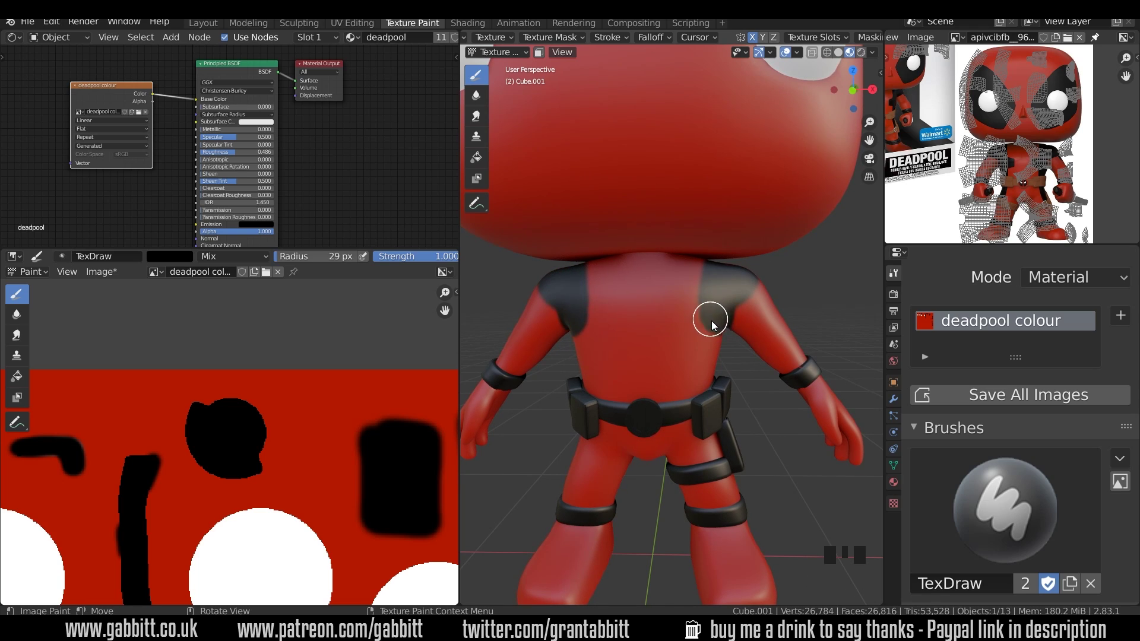
Step: Paint black suit patches over the shoulders and chest, orbiting between strokes
click(715, 317)
click(720, 323)
drag(731, 352, 619, 272)
click(618, 272)
middle_click(640, 356)
drag(635, 346, 712, 379)
middle_click(712, 379)
click(658, 337)
drag(713, 301, 718, 303)
drag(718, 303, 735, 288)
drag(736, 288, 737, 295)
click(736, 295)
drag(746, 333, 610, 322)
drag(610, 321, 622, 291)
middle_click(623, 291)
Step: Extend the black patches across the upper back to match the reference
drag(575, 303, 657, 274)
drag(657, 274, 719, 283)
drag(720, 283, 685, 290)
drag(685, 290, 688, 203)
drag(687, 203, 760, 211)
drag(760, 211, 538, 193)
drag(538, 193, 639, 201)
middle_click(639, 202)
drag(577, 204, 674, 201)
drag(674, 201, 579, 196)
drag(579, 197, 579, 196)
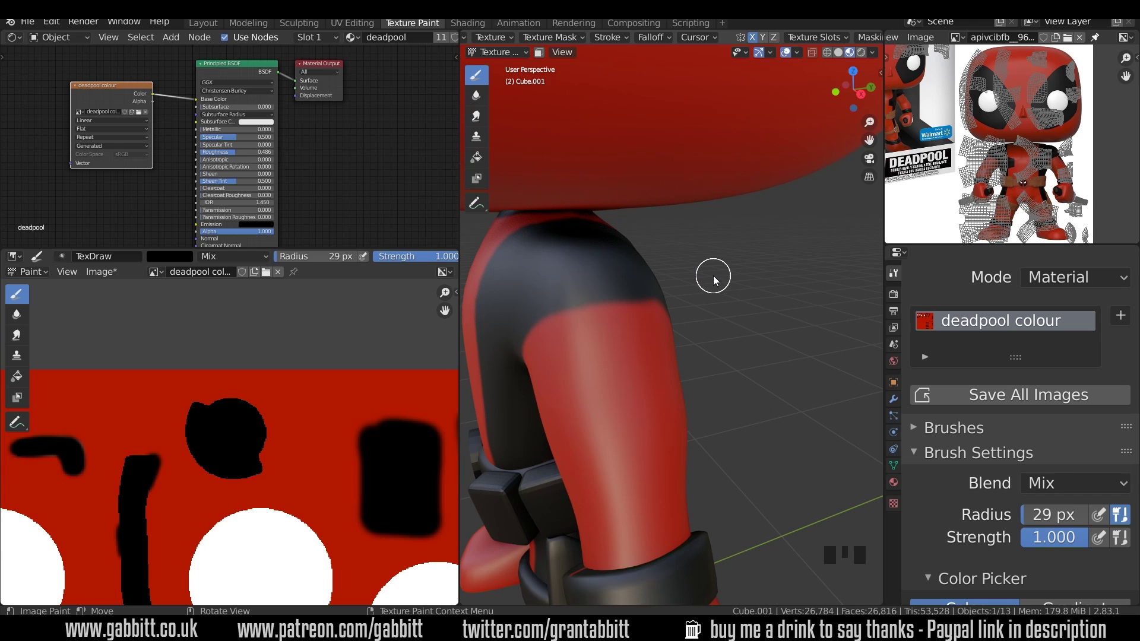
Step: Isolate the body in local view and paint black stripes down its side
key(KP_Divide)
drag(730, 315, 656, 332)
drag(655, 331, 744, 392)
drag(744, 393, 680, 318)
drag(680, 318, 734, 387)
drag(734, 387, 927, 501)
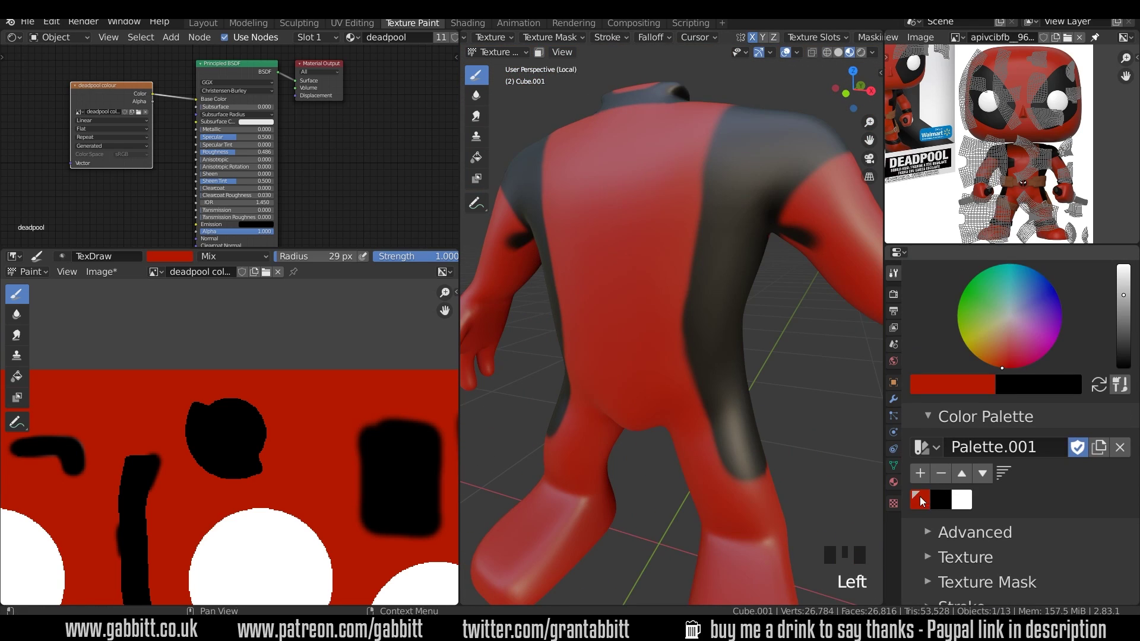
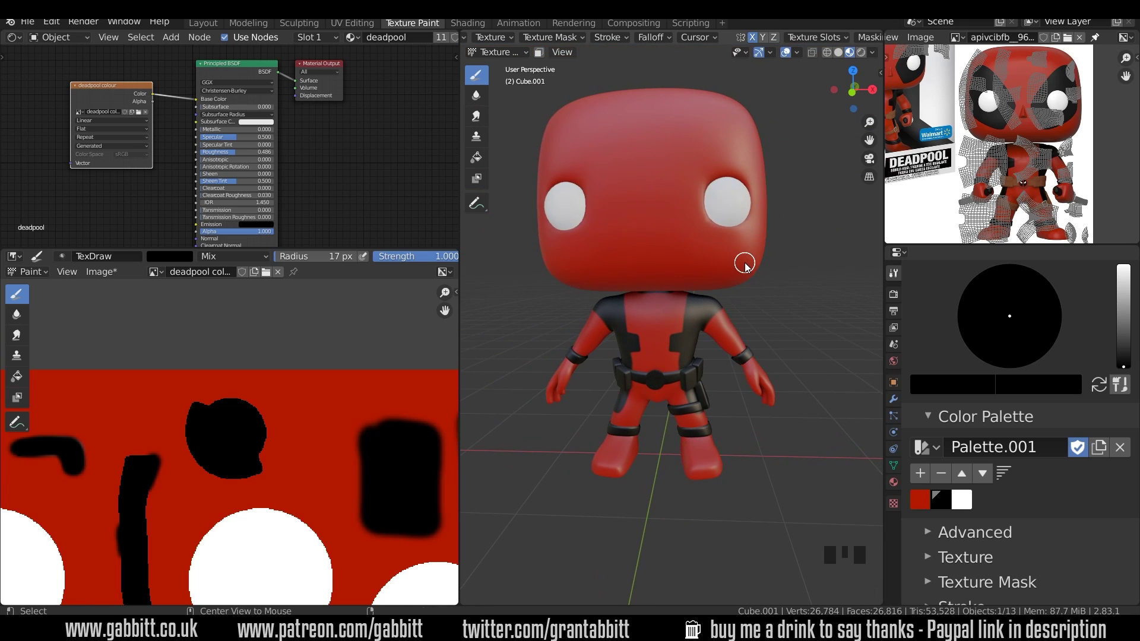
Step: Select the head and bring it into Texture Paint, framing the face
click(752, 257)
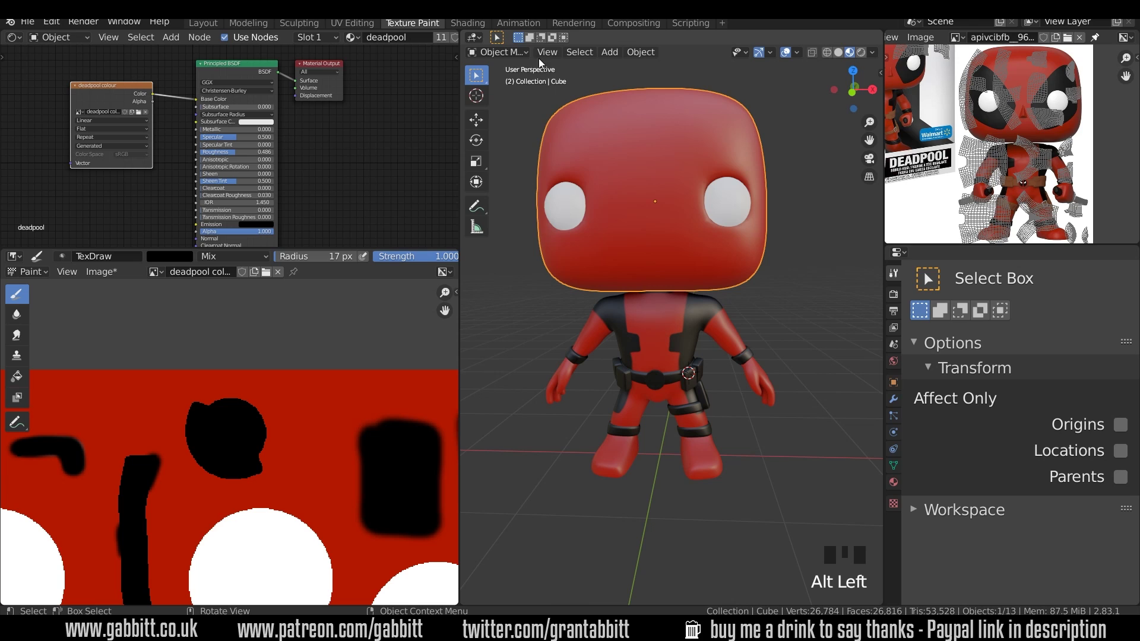
drag(571, 137, 756, 301)
drag(756, 301, 707, 209)
drag(707, 209, 706, 373)
drag(705, 372, 624, 353)
drag(624, 353, 721, 322)
middle_click(722, 322)
click(602, 352)
middle_click(665, 275)
Step: Paint the first black strokes around one eye
drag(637, 228, 694, 364)
middle_click(694, 363)
drag(637, 308, 675, 398)
middle_click(676, 397)
click(669, 247)
middle_click(713, 279)
drag(641, 285, 648, 339)
drag(648, 339, 630, 350)
drag(631, 350, 675, 312)
drag(675, 311, 618, 344)
drag(618, 344, 516, 280)
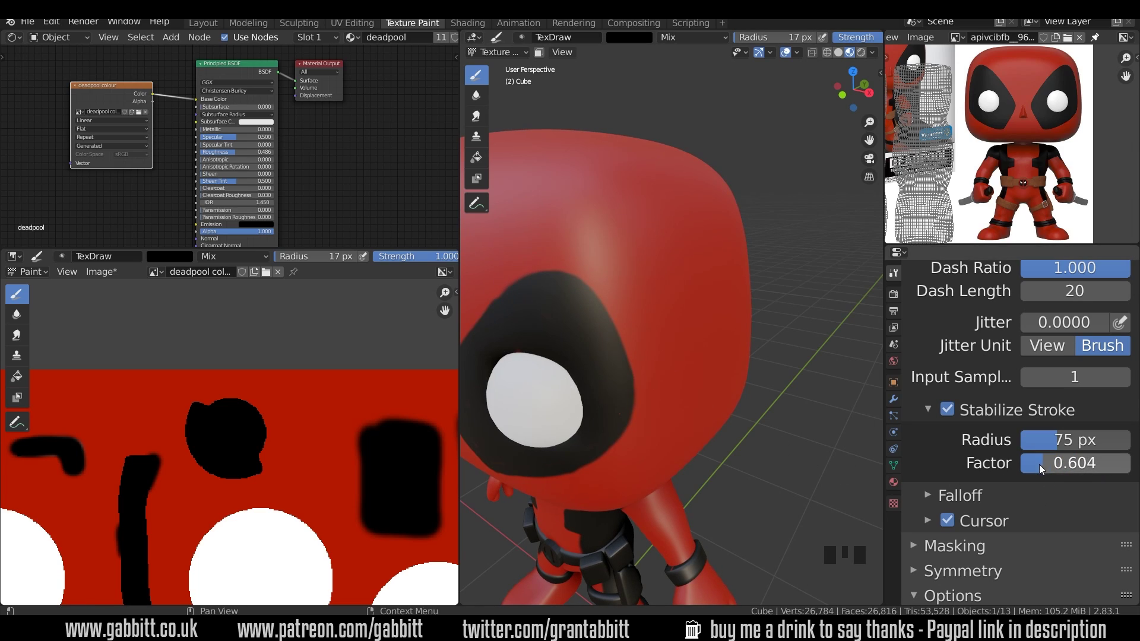
Step: Raise the stroke smoothing and fill in the black mask patch around the eye
drag(1041, 471, 495, 351)
drag(734, 377, 546, 399)
drag(547, 399, 589, 431)
drag(706, 339, 748, 284)
drag(748, 283, 696, 297)
drag(647, 352, 728, 325)
drag(729, 325, 743, 347)
drag(742, 347, 755, 368)
middle_click(756, 367)
drag(844, 264, 715, 382)
drag(715, 382, 607, 294)
click(606, 294)
drag(774, 459, 584, 404)
click(584, 403)
Step: Paint the matching black mask patch around the other eye
middle_click(778, 355)
click(761, 348)
middle_click(768, 407)
drag(693, 272, 726, 355)
drag(726, 355, 700, 332)
click(699, 332)
drag(723, 332, 854, 318)
click(601, 300)
drag(806, 431, 722, 417)
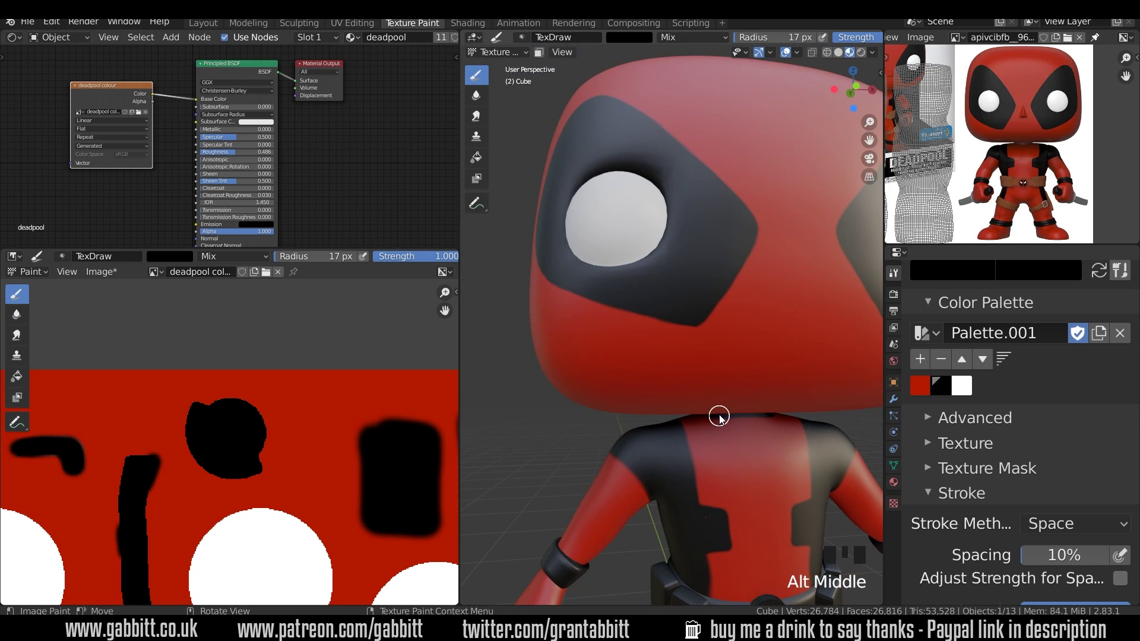
drag(700, 401, 911, 385)
Step: Leave the head's paint session and pick red from the palette
click(911, 386)
click(580, 299)
click(675, 297)
middle_click(702, 283)
click(701, 313)
click(636, 321)
Step: Select the belt buckle and pick its two inner faces in Edit Mode for masking
click(604, 297)
middle_click(719, 326)
click(723, 279)
drag(763, 376, 773, 450)
drag(690, 445, 604, 411)
click(605, 410)
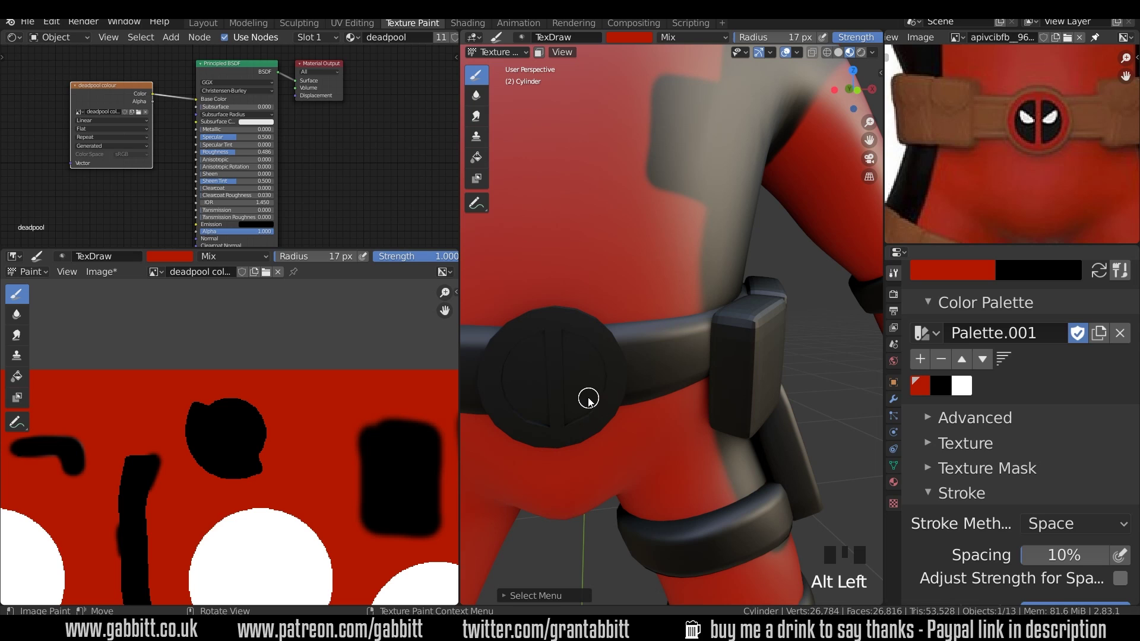
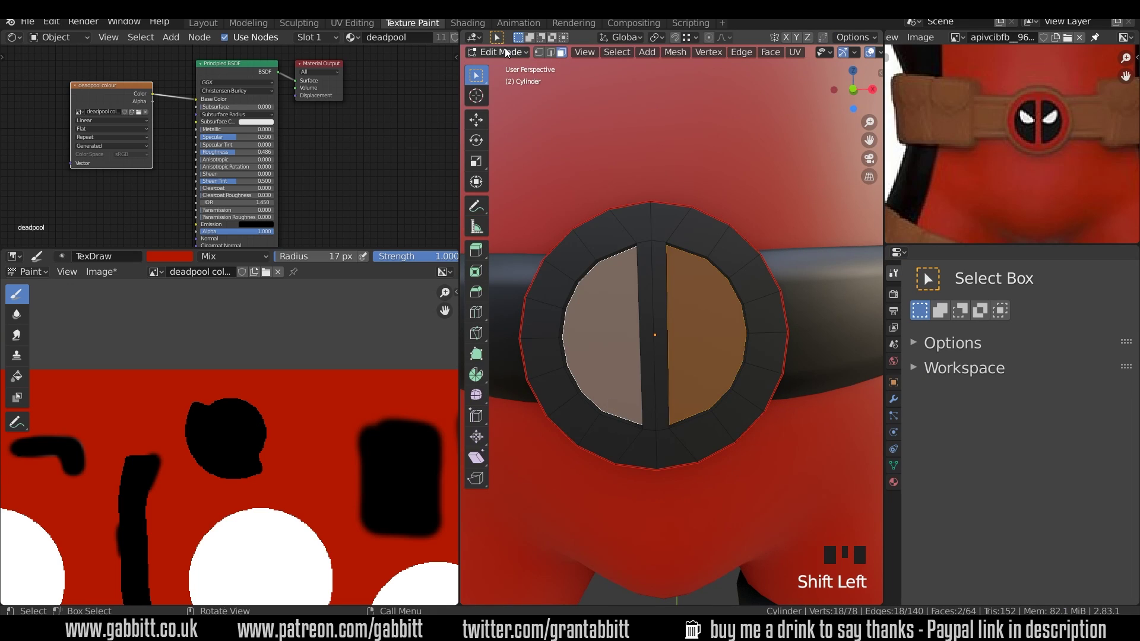
drag(520, 130, 548, 52)
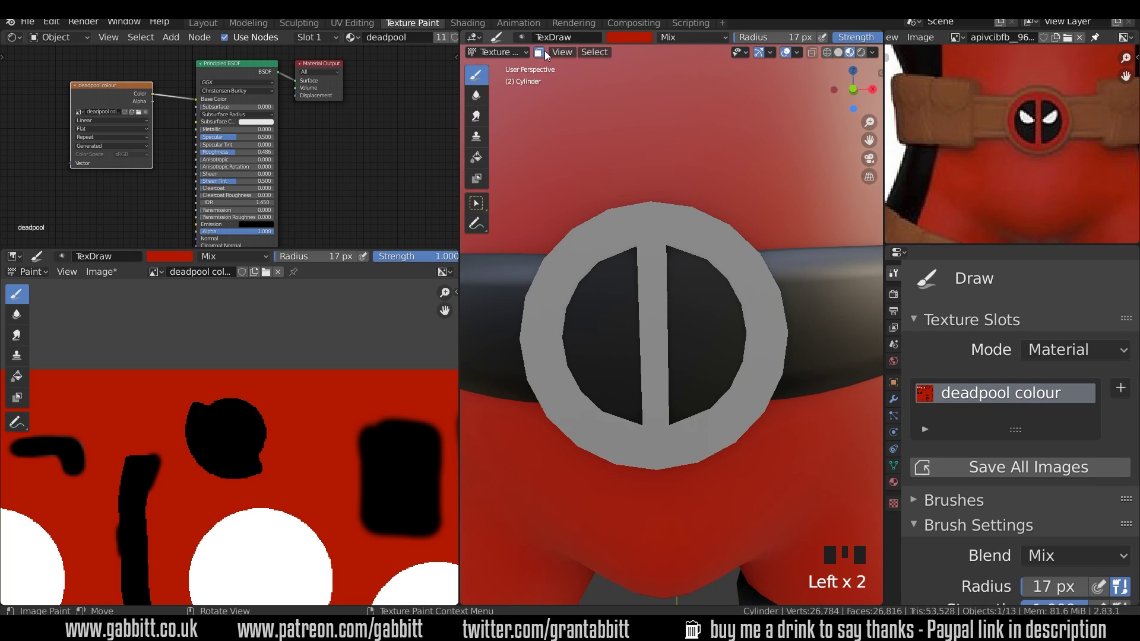
key(ctrl+i)
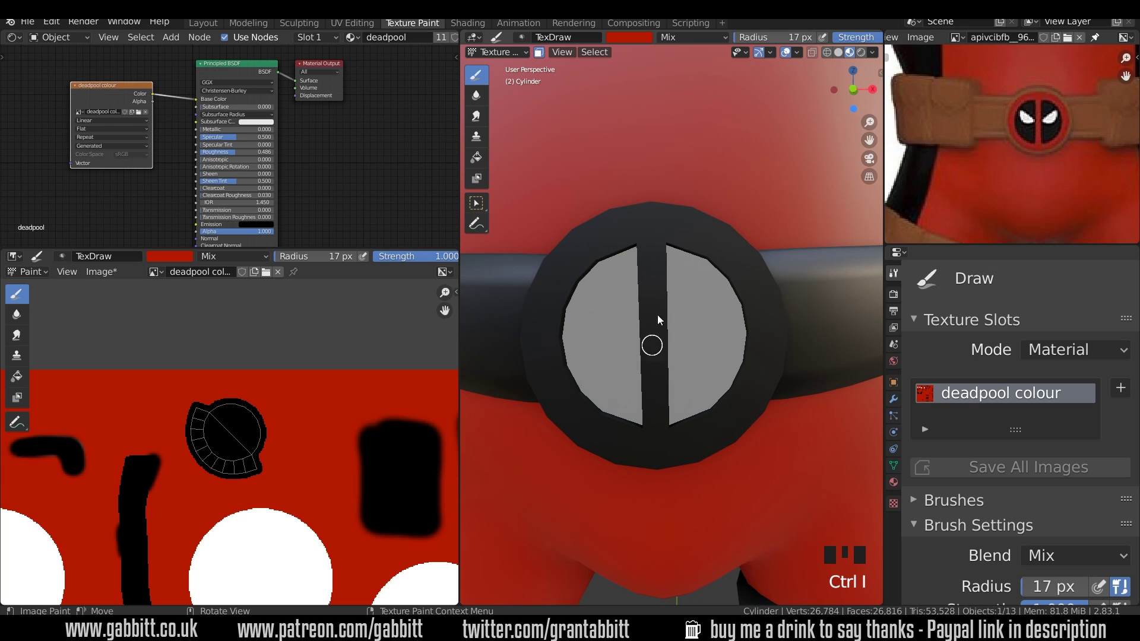
Step: With Face Selection Masking on, paint the buckle's two inner halves black
drag(486, 162, 918, 414)
drag(764, 370, 763, 419)
drag(764, 418, 708, 287)
key(ctrl+i)
drag(732, 386, 942, 417)
drag(553, 203, 950, 445)
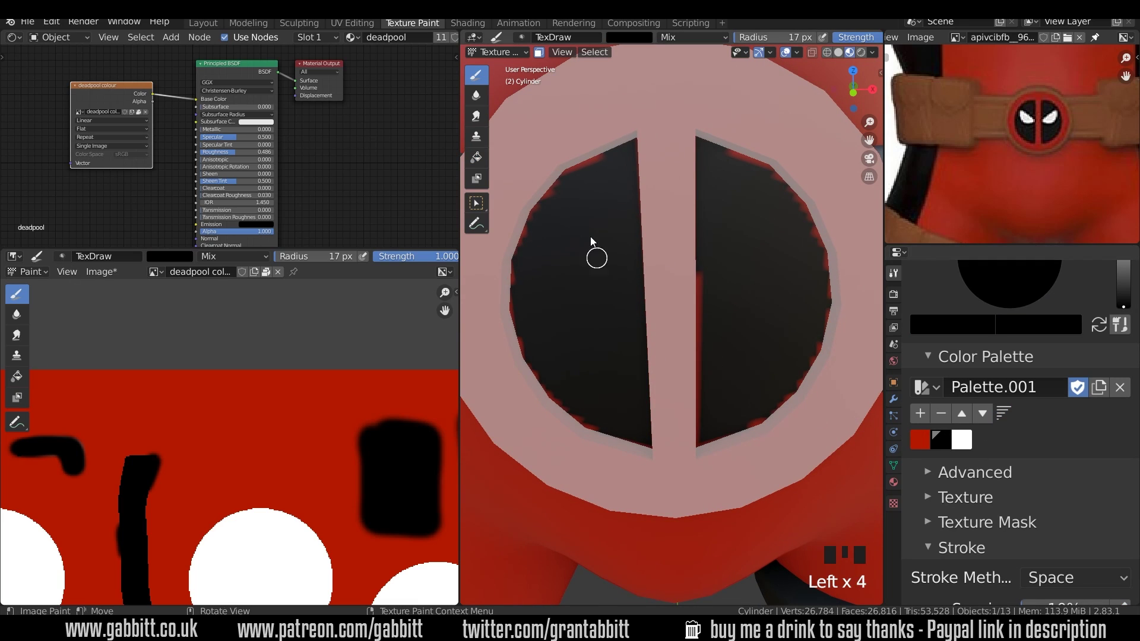
Step: Paint the buckle's outer ring and centre bar red
drag(611, 161, 547, 60)
drag(650, 276, 646, 195)
click(646, 196)
drag(692, 387, 645, 322)
click(645, 322)
middle_click(657, 412)
click(662, 310)
drag(728, 381, 741, 340)
drag(741, 340, 725, 402)
drag(725, 402, 858, 136)
Step: Toggle a setting in the N sidebar and finish the red ring
key(n)
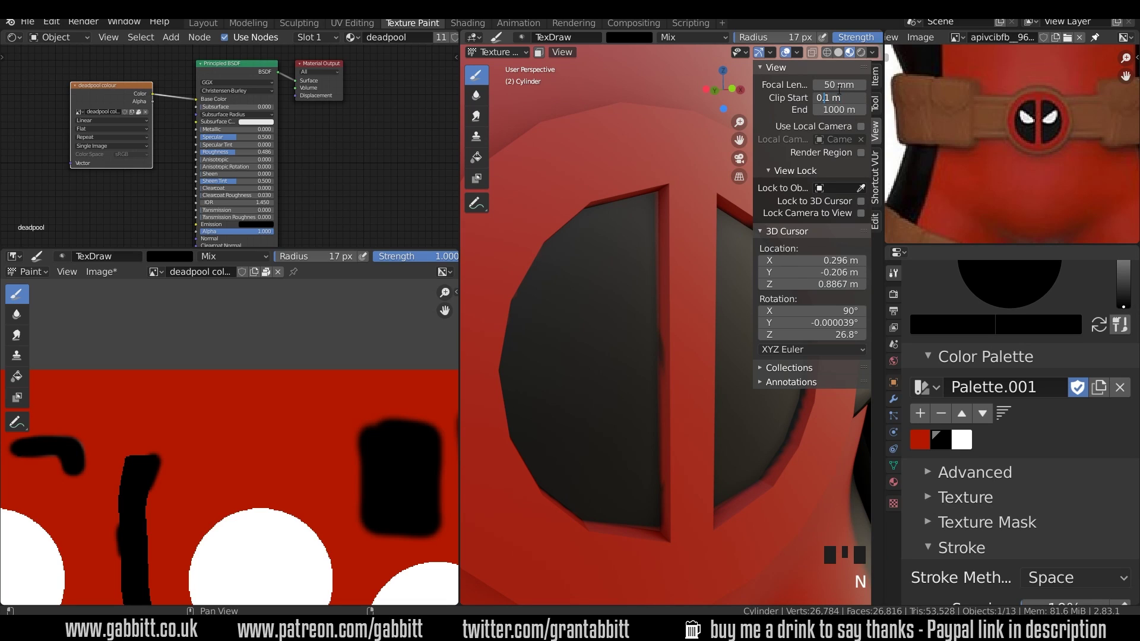
click(846, 128)
key(n)
drag(745, 407, 868, 419)
Step: Pick white from the palette for the logo eyes
click(672, 443)
middle_click(736, 392)
click(833, 181)
middle_click(699, 409)
middle_click(700, 404)
click(670, 337)
middle_click(718, 429)
click(568, 284)
middle_click(767, 472)
Step: Paint the two white eye shapes onto the buckle's black halves
drag(720, 393, 692, 308)
drag(692, 307, 690, 326)
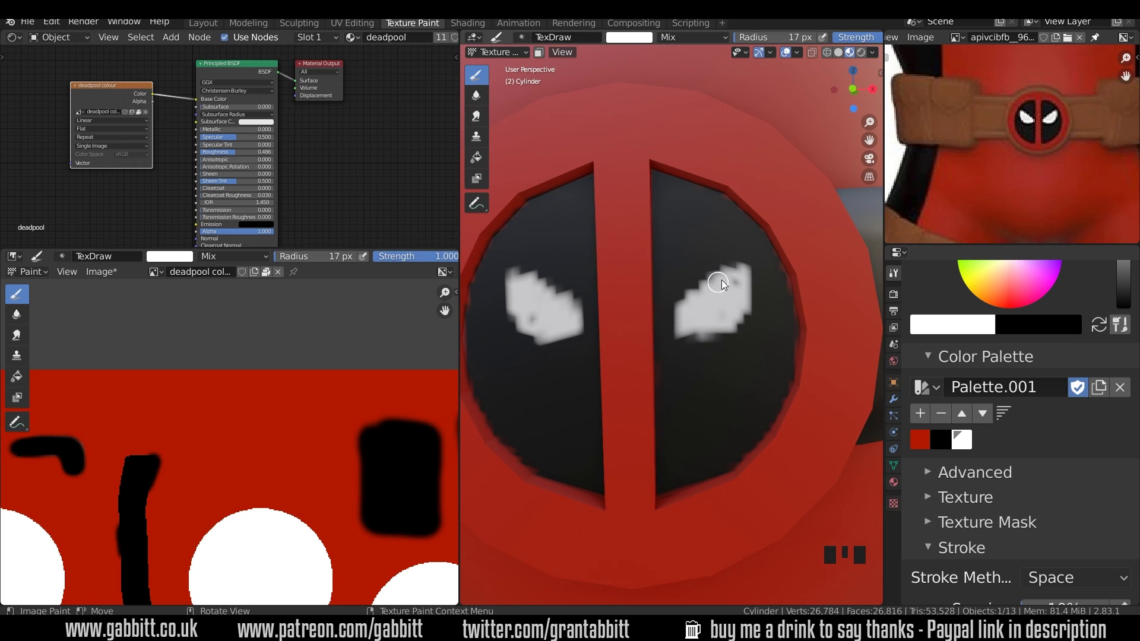
drag(679, 325, 738, 325)
middle_click(726, 423)
drag(731, 324, 712, 295)
click(712, 295)
drag(722, 461, 729, 472)
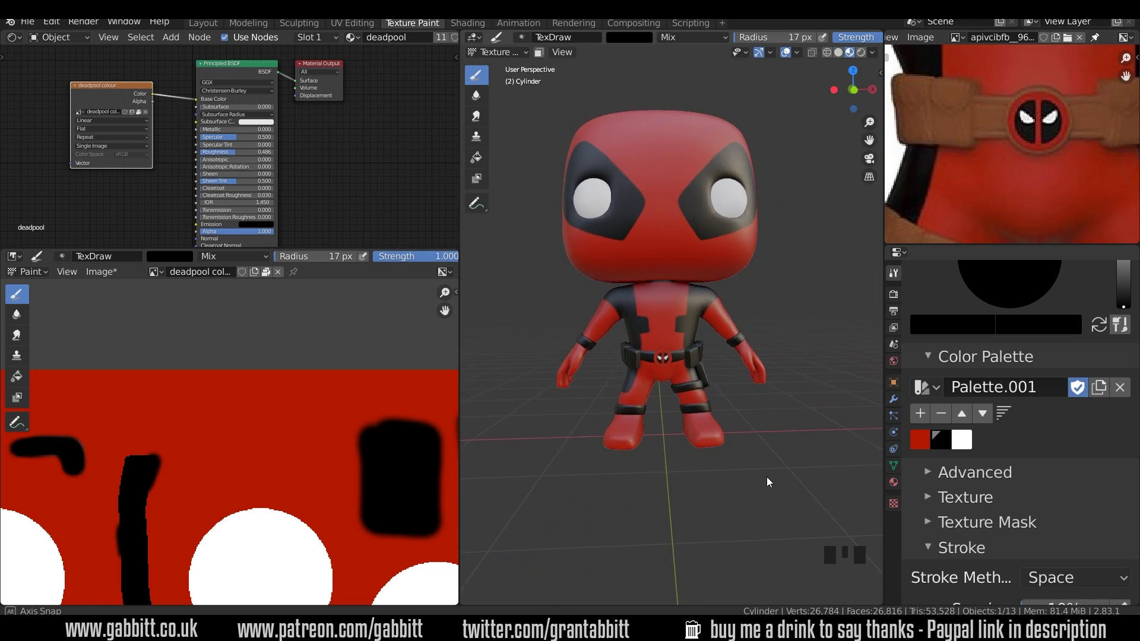
Step: Start saving the painted texture as deadpool colour.png via Image > Save As
drag(767, 478, 891, 266)
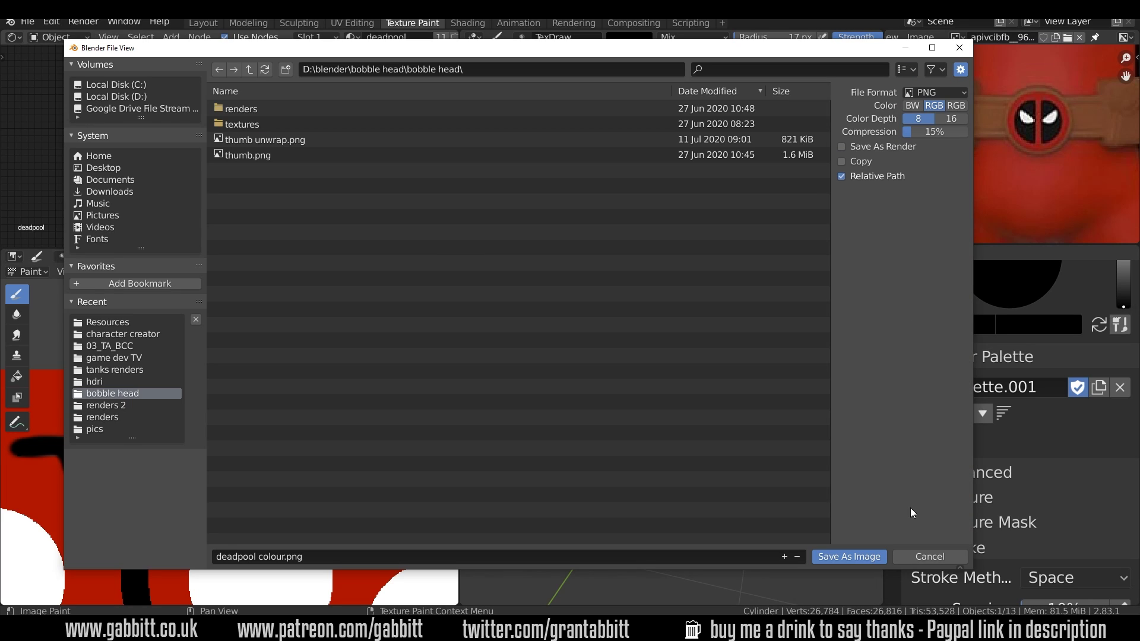